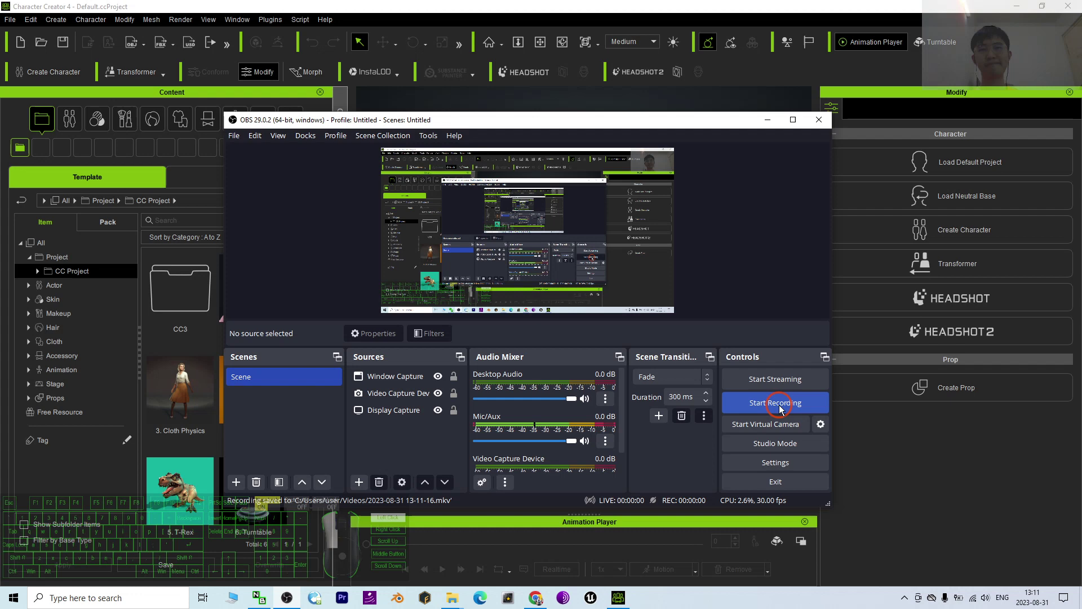
- Start the OBS screen recording and move the OBS window out of view
left_click(777, 140)
left_click(768, 126)
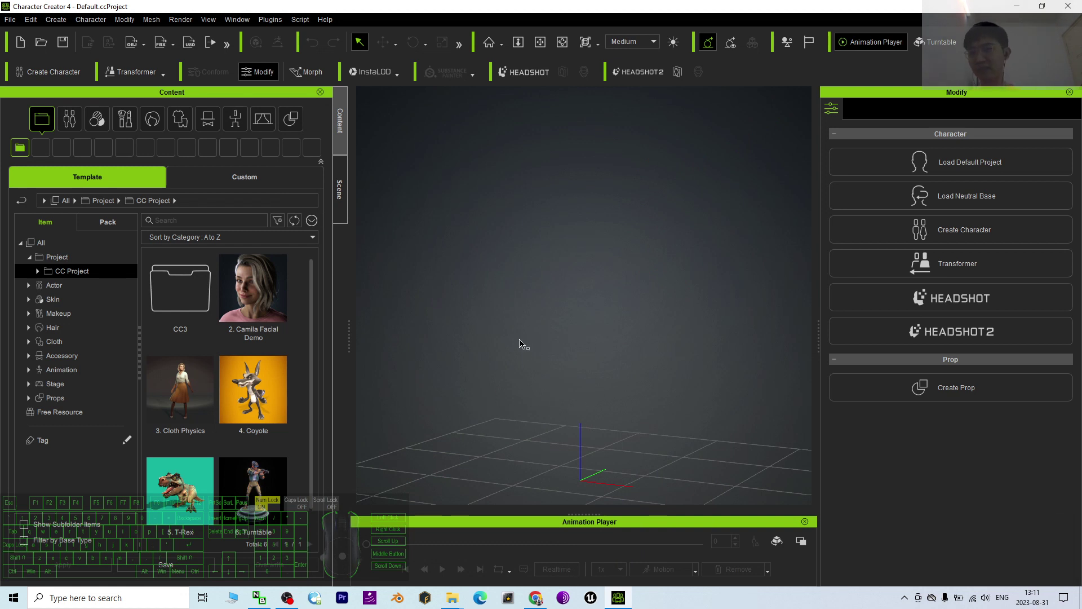
- Browse the content library to Actor > Character > Clothed templates
left_click(33, 295)
left_click(39, 305)
left_click(68, 348)
left_click(241, 398)
left_click(186, 400)
left_click(244, 298)
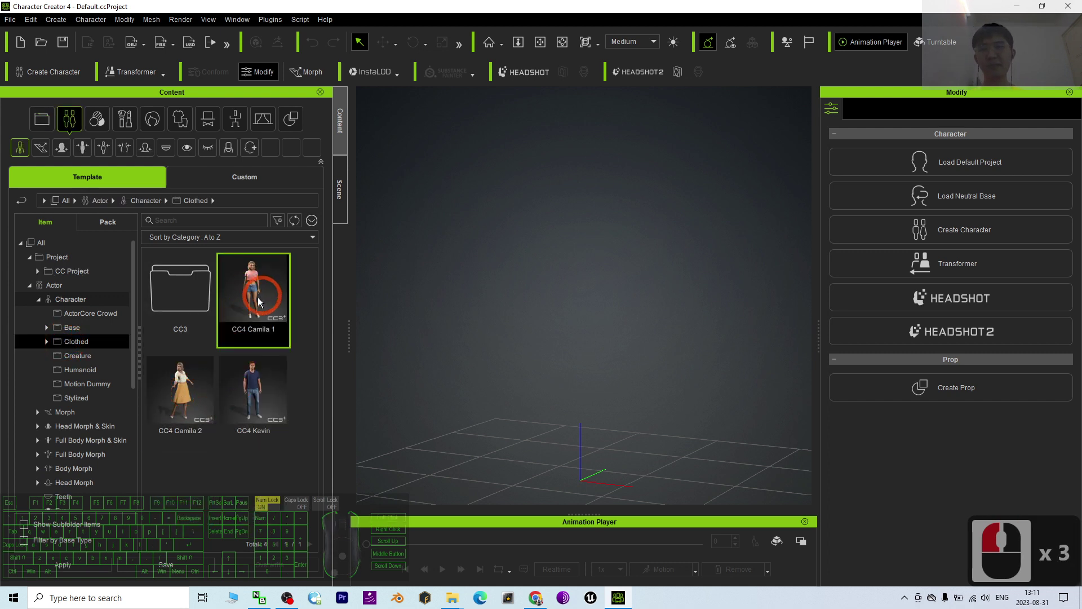
scroll("up", 3)
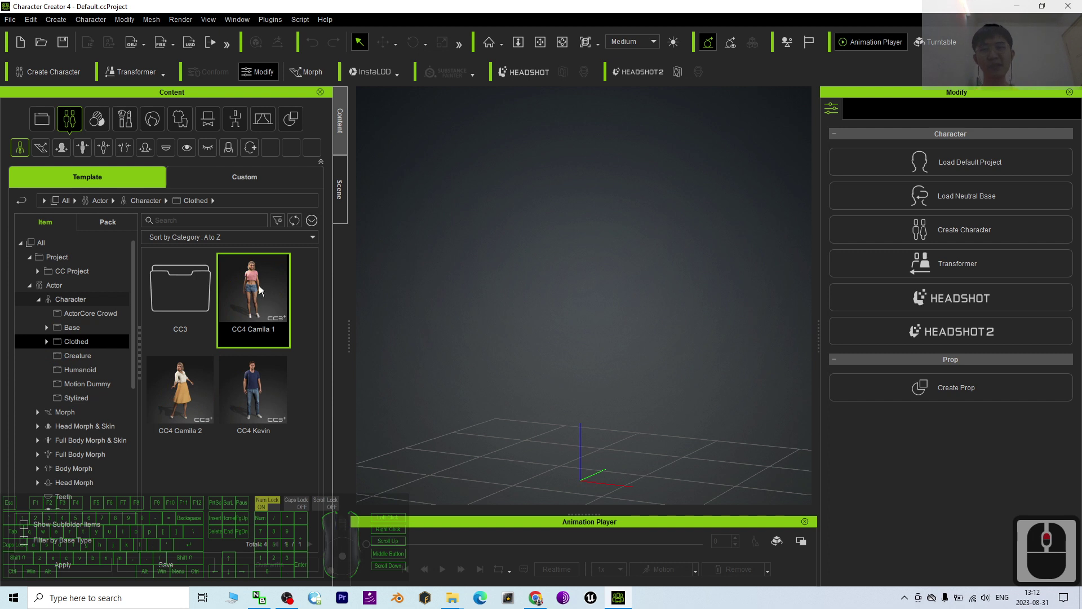
- Drag CC4 Kevin from the clothed templates into the empty viewport
left_click(274, 401)
left_click_drag(273, 402, 278, 396)
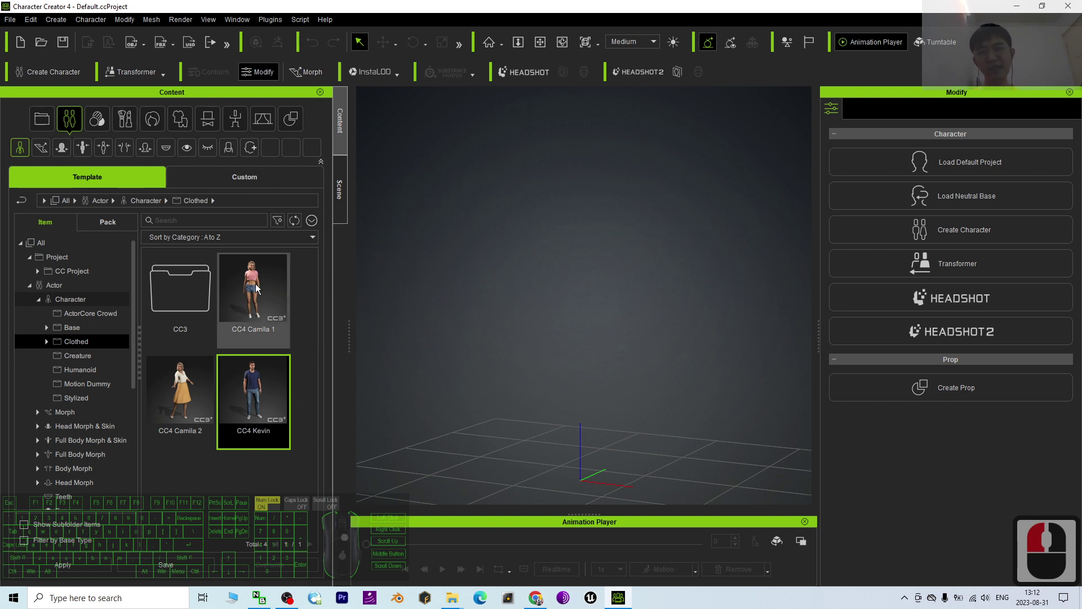
- Let Kevin finish loading, then frame and zoom the viewport onto his face
left_click(266, 395)
left_click_drag(253, 398, 583, 484)
left_click_drag(619, 427, 296, 258)
left_click_drag(274, 305, 256, 411)
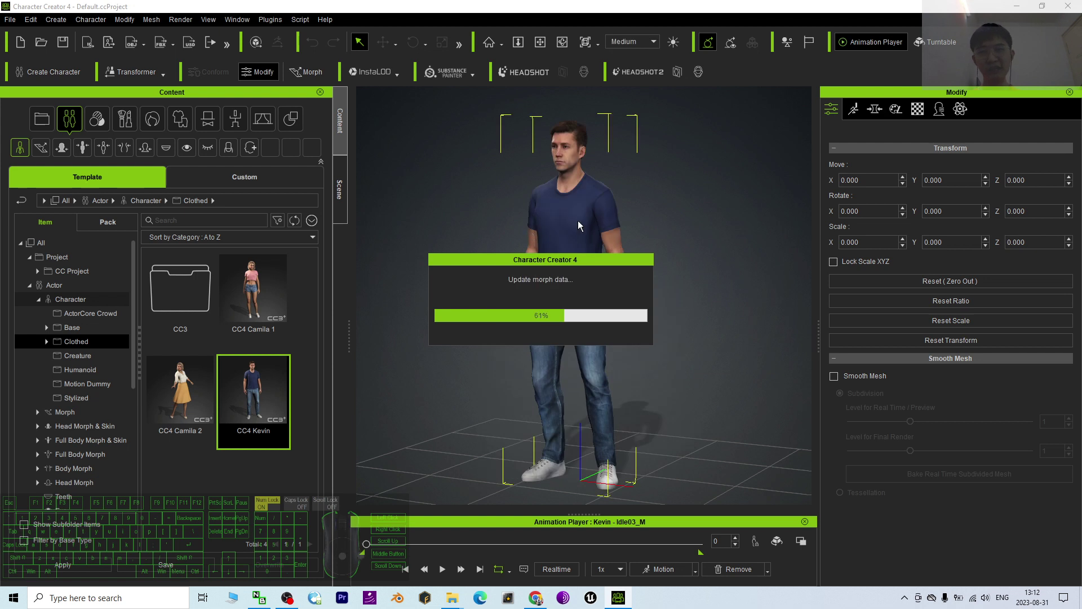
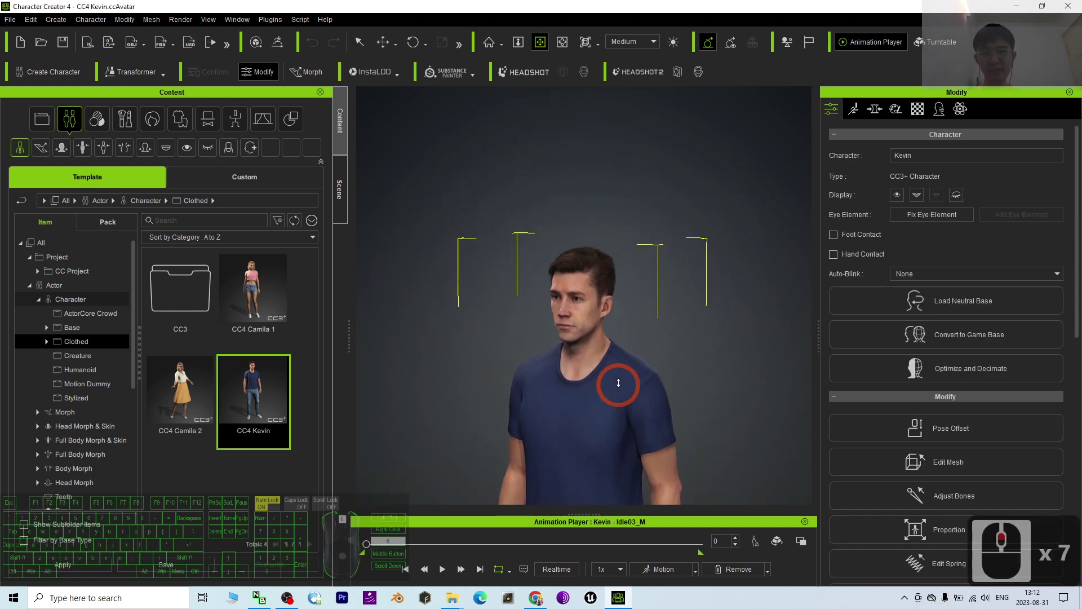
key("c")
left_click_drag(629, 382, 673, 370)
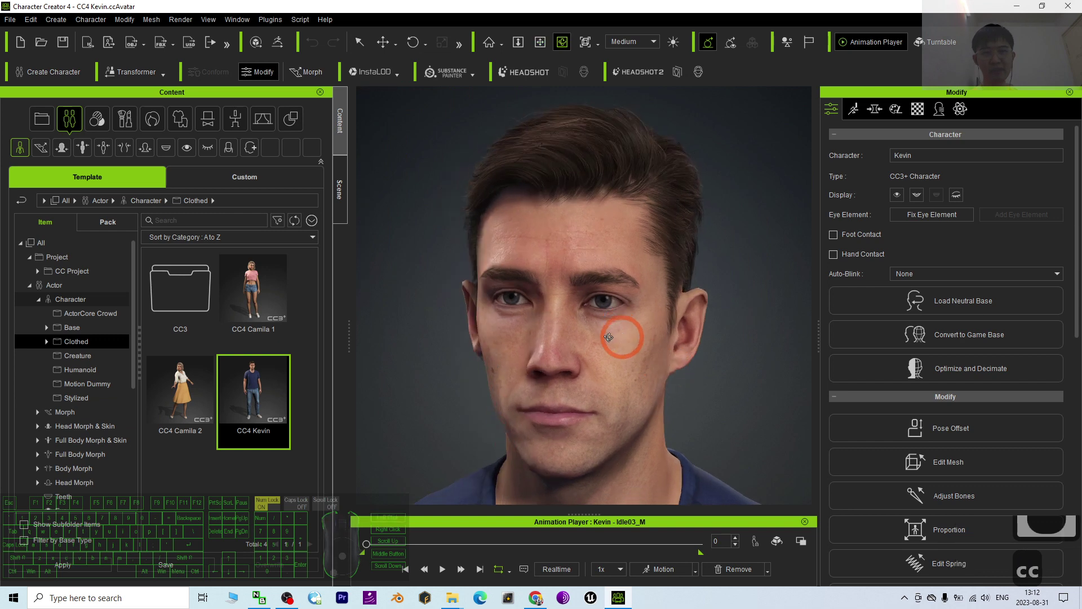
- Show Kevin's Material list in the Modify panel and widen it to show mesh names
left_click(927, 113)
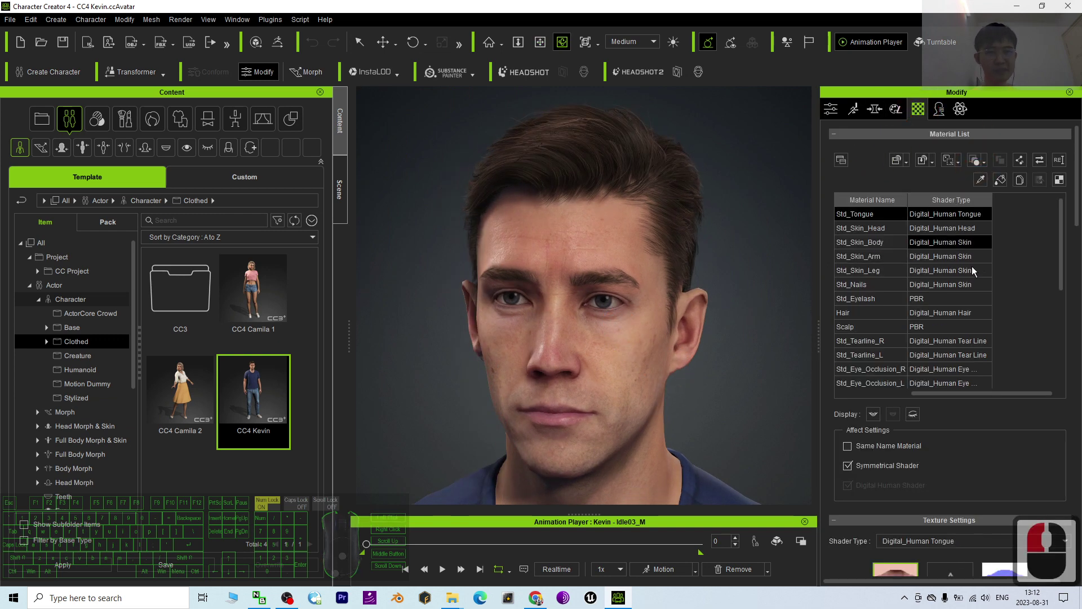
left_click_drag(890, 234, 877, 237)
left_click_drag(879, 236, 987, 384)
scroll("down", 3)
left_click(958, 423)
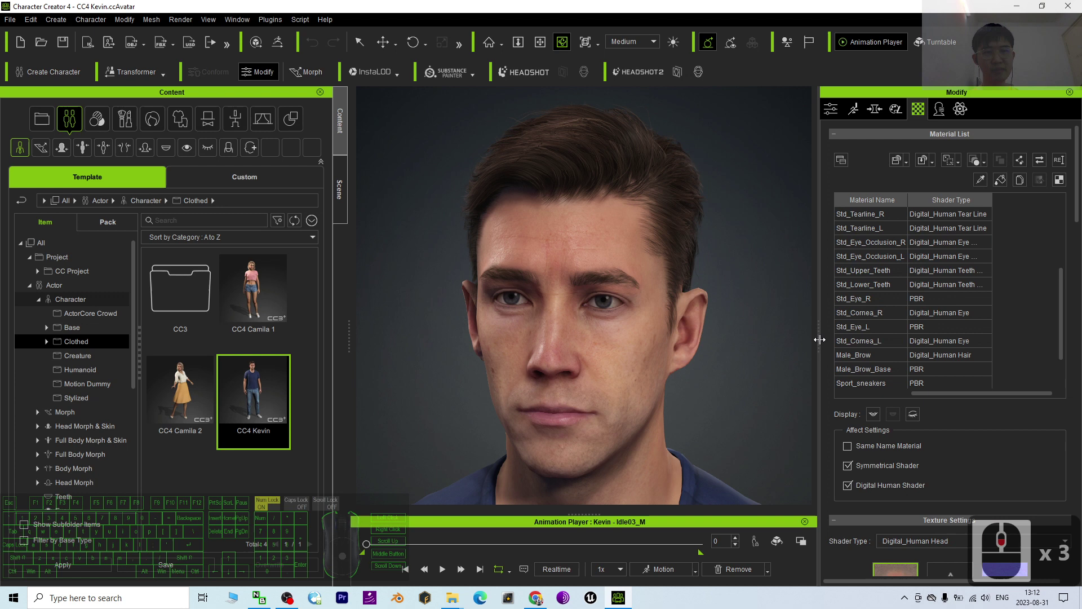
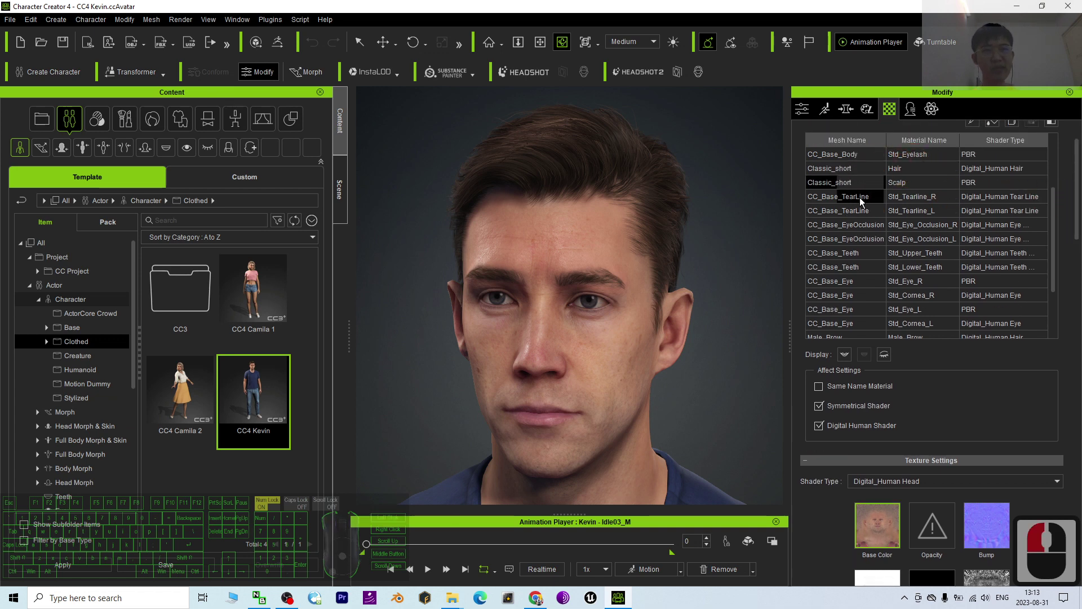
scroll("up", 3)
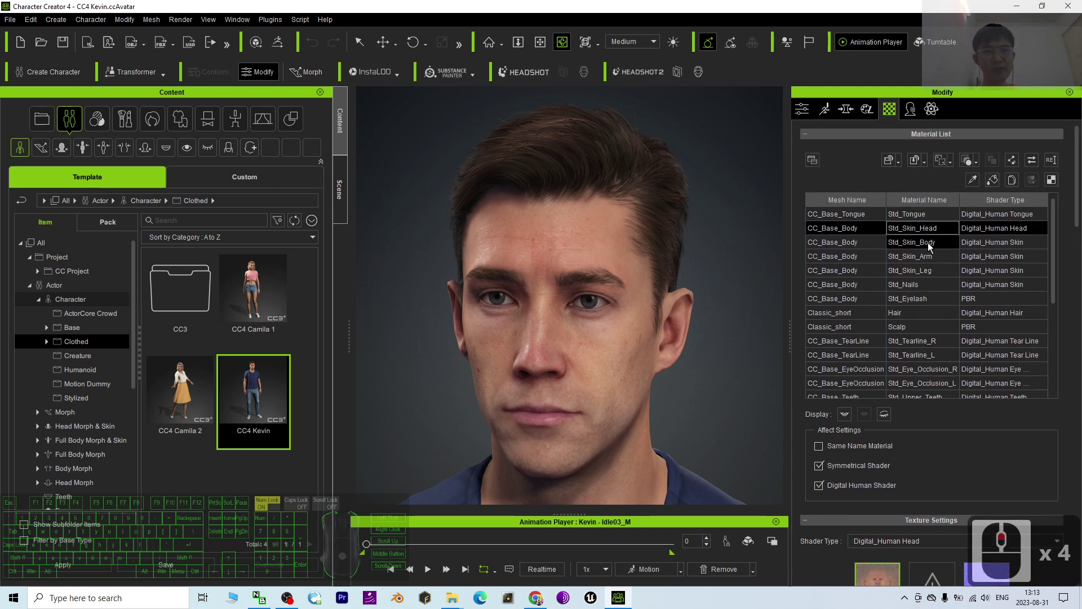
- Inspect Kevin's head, body and leg skin materials in the list
left_click(938, 249)
scroll("down", 3)
scroll("up", 3)
left_click(947, 195)
left_click(931, 211)
left_click_drag(829, 484, 893, 470)
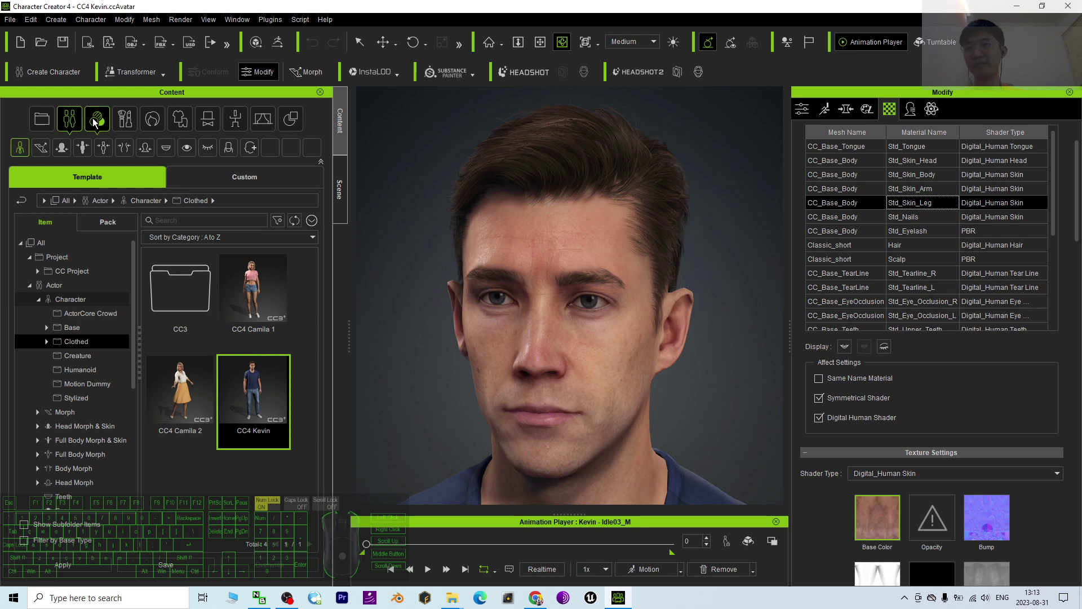
- Browse the Custom Skin content library to its Overall category
left_click(96, 125)
left_click(257, 184)
left_click_drag(120, 211, 57, 293)
left_click(57, 293)
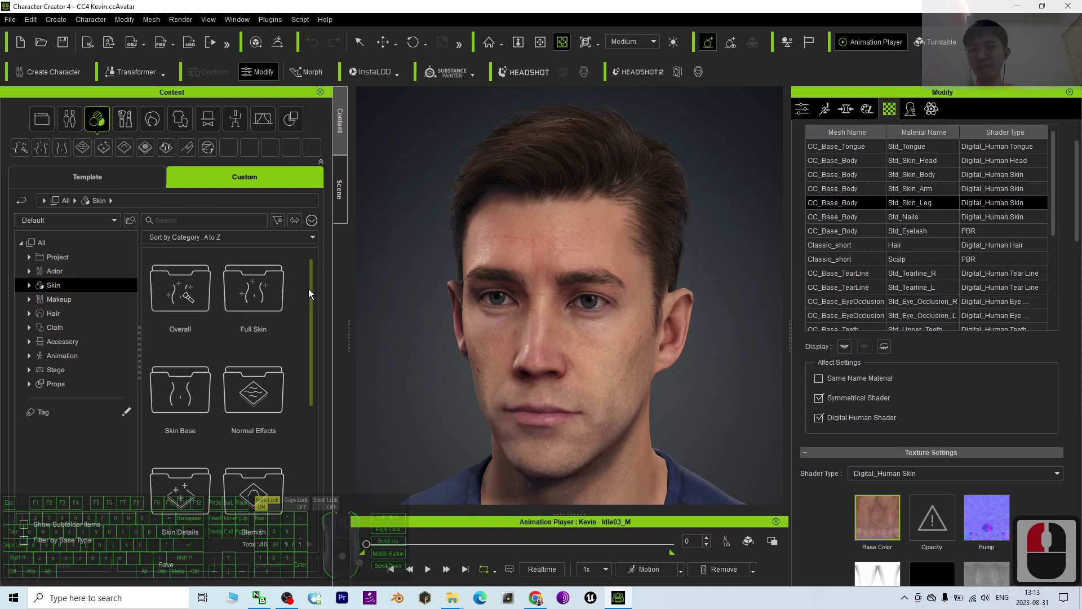
left_click_drag(315, 304, 311, 444)
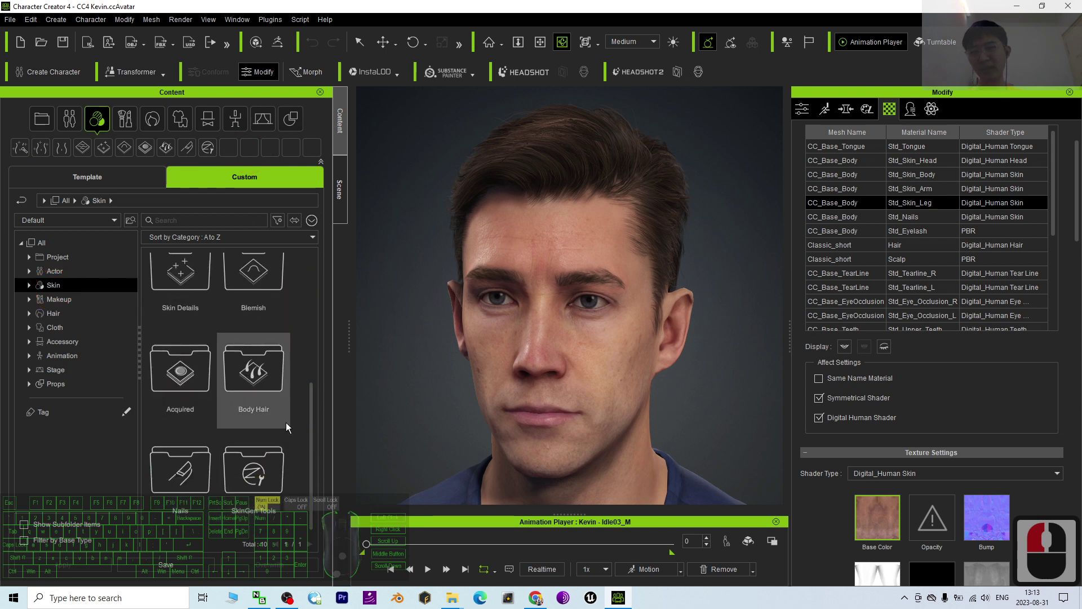
- Save Kevin's skin as a custom Skin/Overall asset named Kevin Skin
left_click(189, 576)
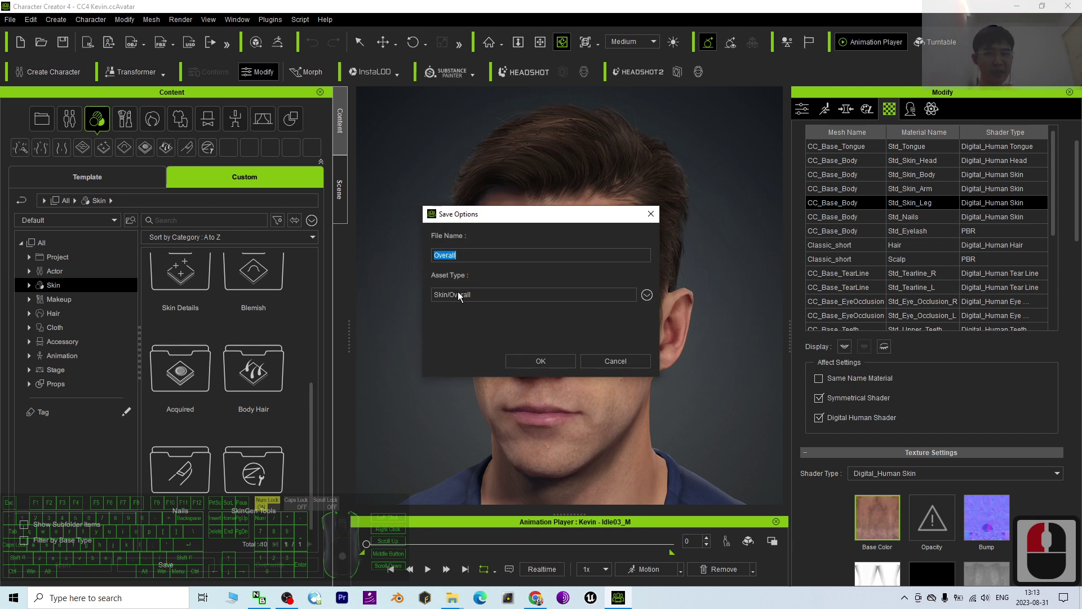
key("shift+k")
key("space")
left_click_drag(518, 306, 470, 307)
left_click(475, 297)
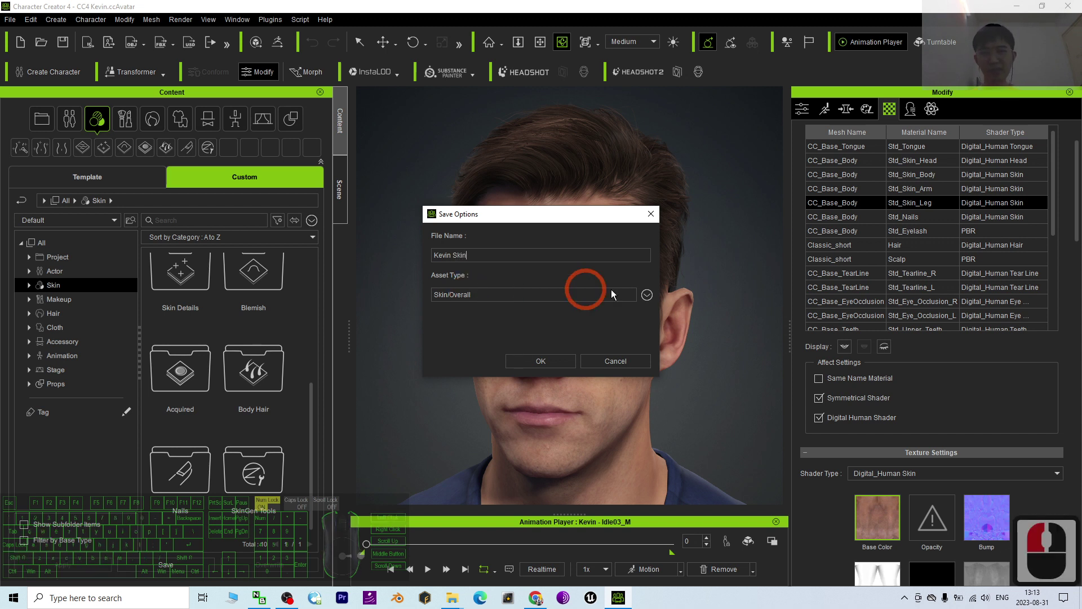
left_click(651, 301)
left_click_drag(650, 302, 549, 368)
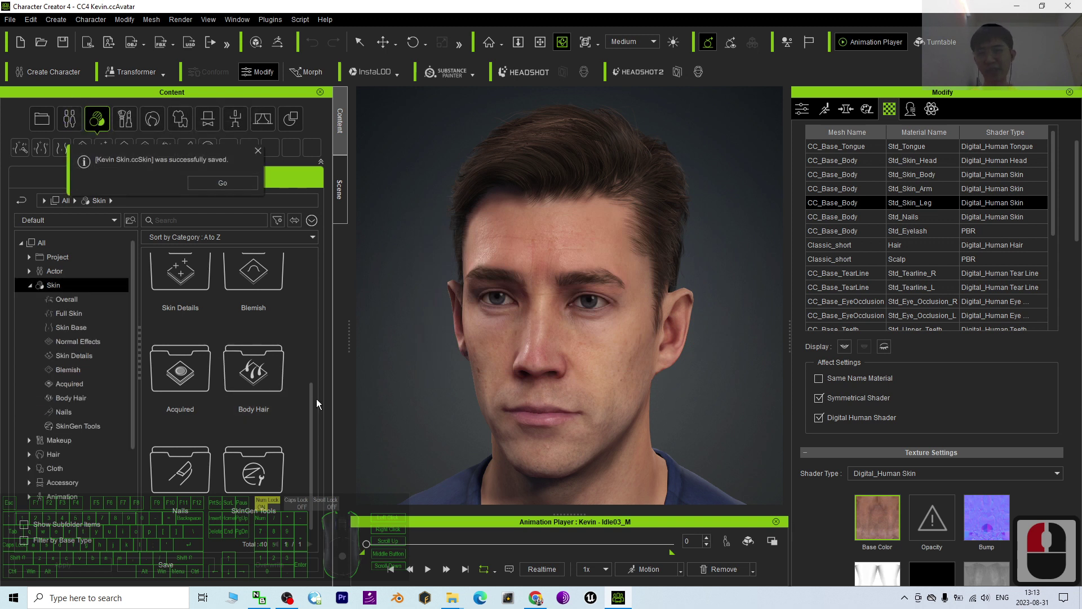
- Dismiss the save message and view the new Kevin Skin asset in the Overall folder
left_click_drag(312, 424, 319, 395)
left_click(329, 274)
double_click(189, 288)
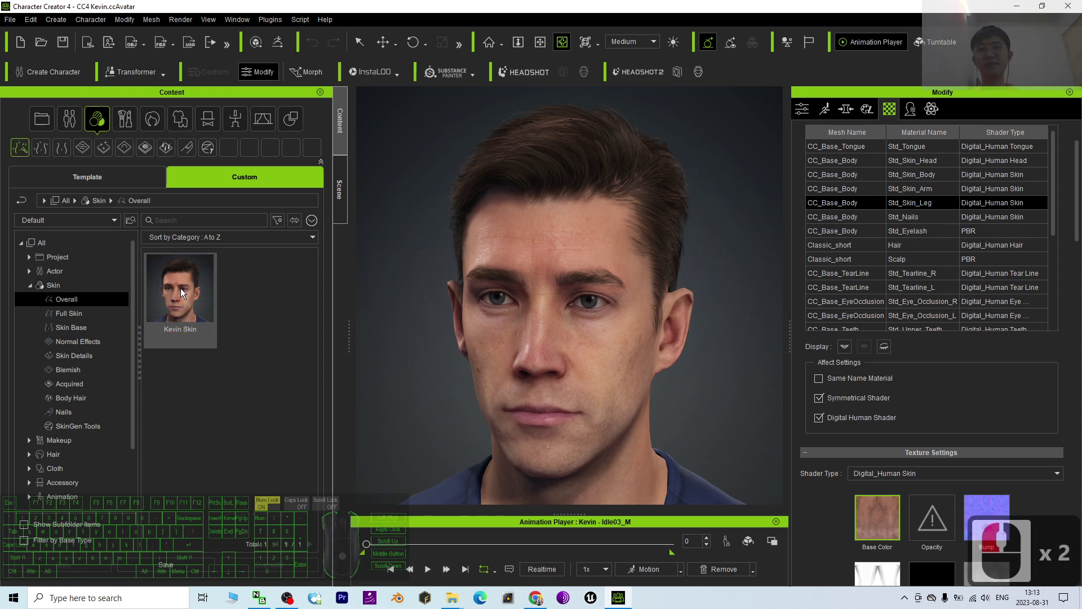
left_click(244, 307)
left_click(187, 293)
right_click(195, 293)
left_click(230, 475)
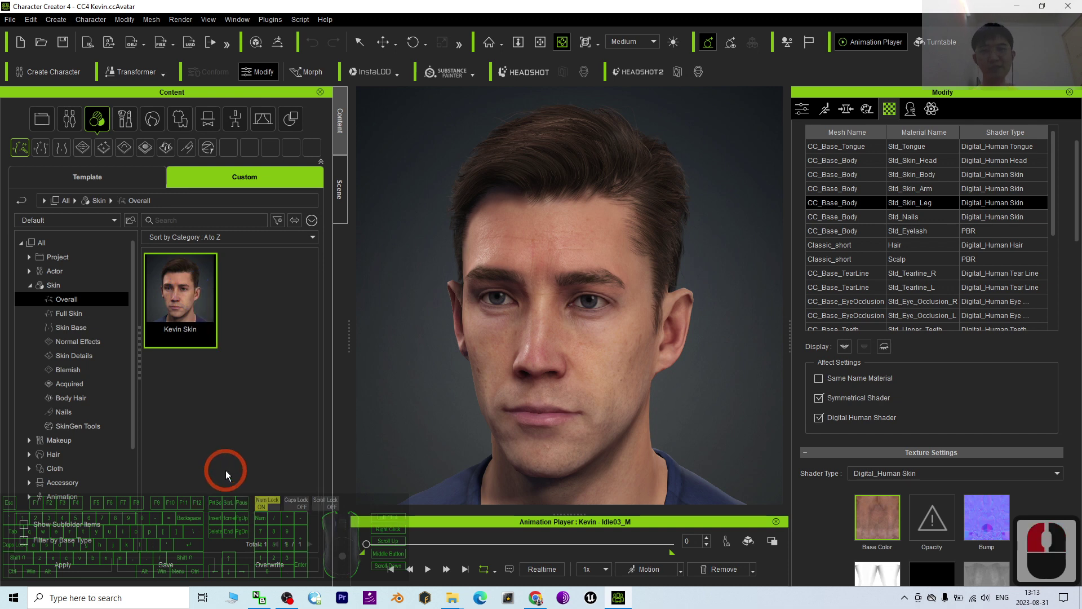
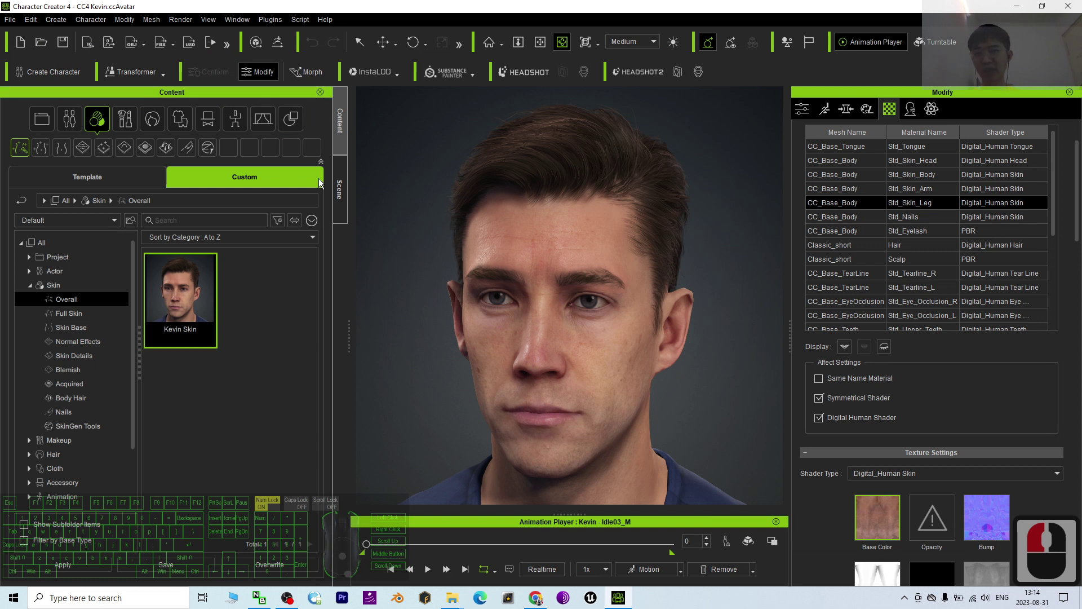
- Browse Template > Actor > Character > Clothed in the content library
left_click(78, 120)
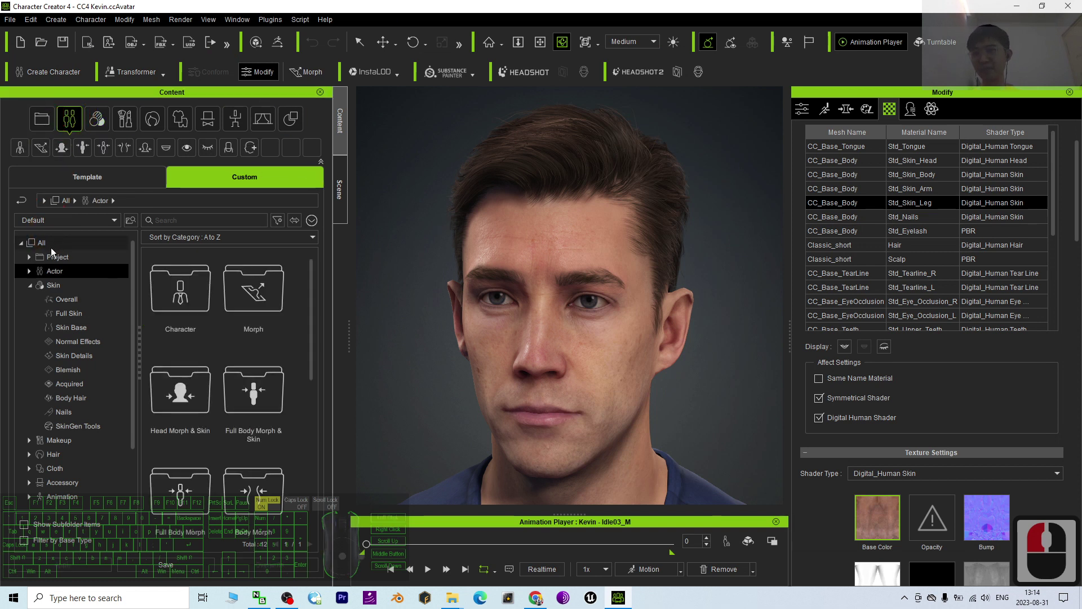
left_click(48, 133)
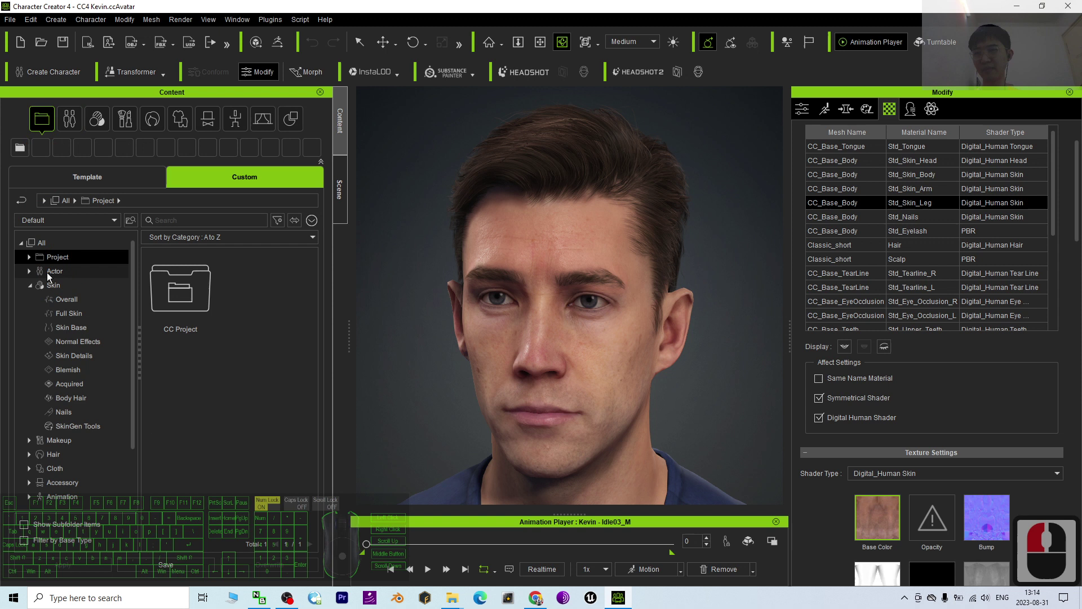
left_click(92, 180)
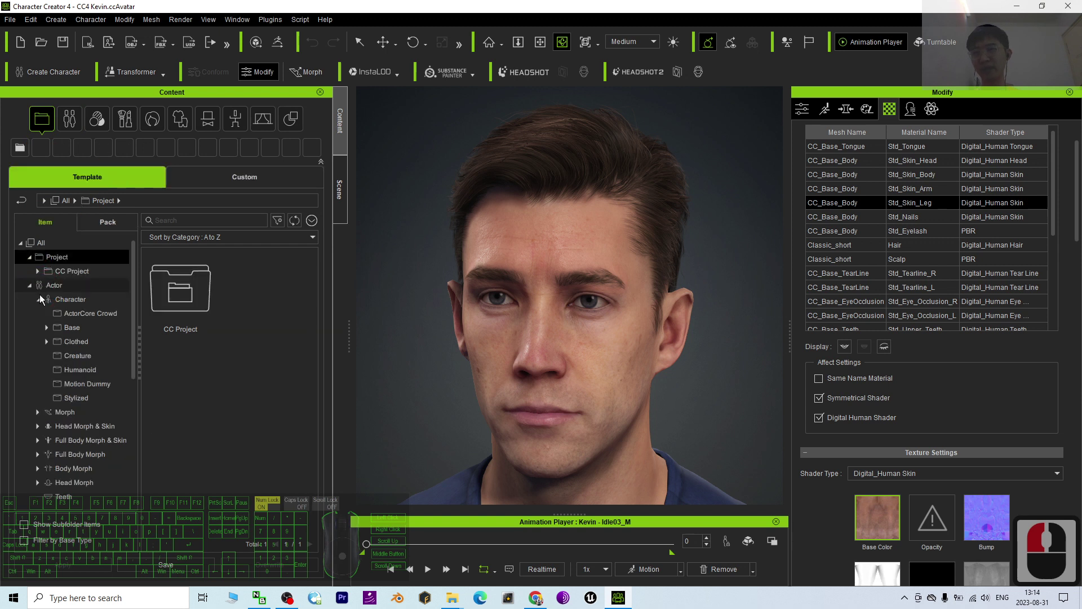
left_click(52, 332)
left_click(49, 332)
left_click(50, 336)
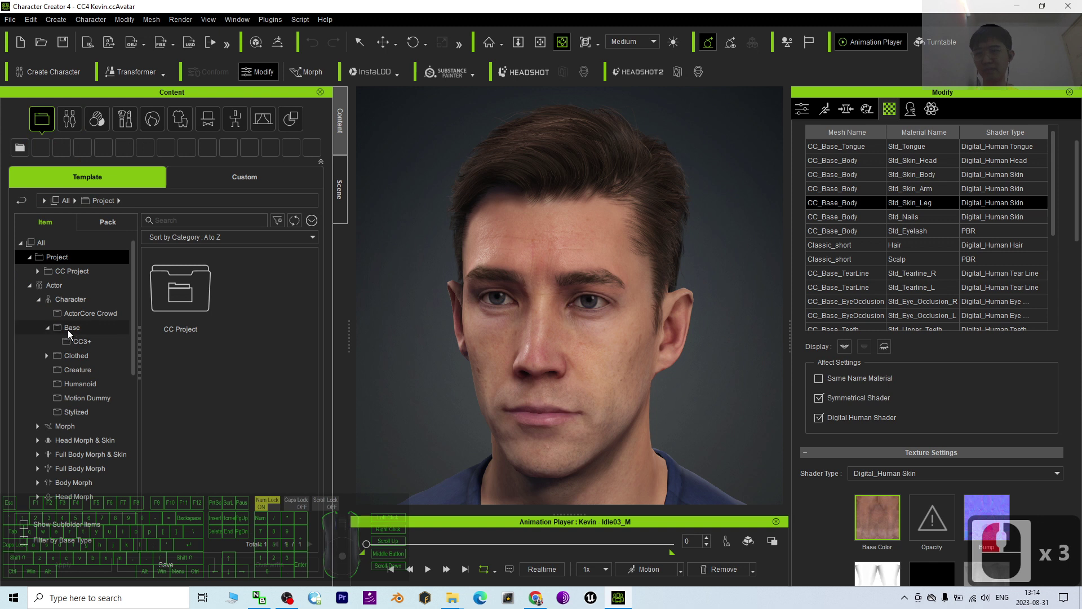
left_click(73, 361)
- Load CC4 Camila 1, bringing up the Apply Avatar replace options
left_click(264, 301)
double_click(268, 301)
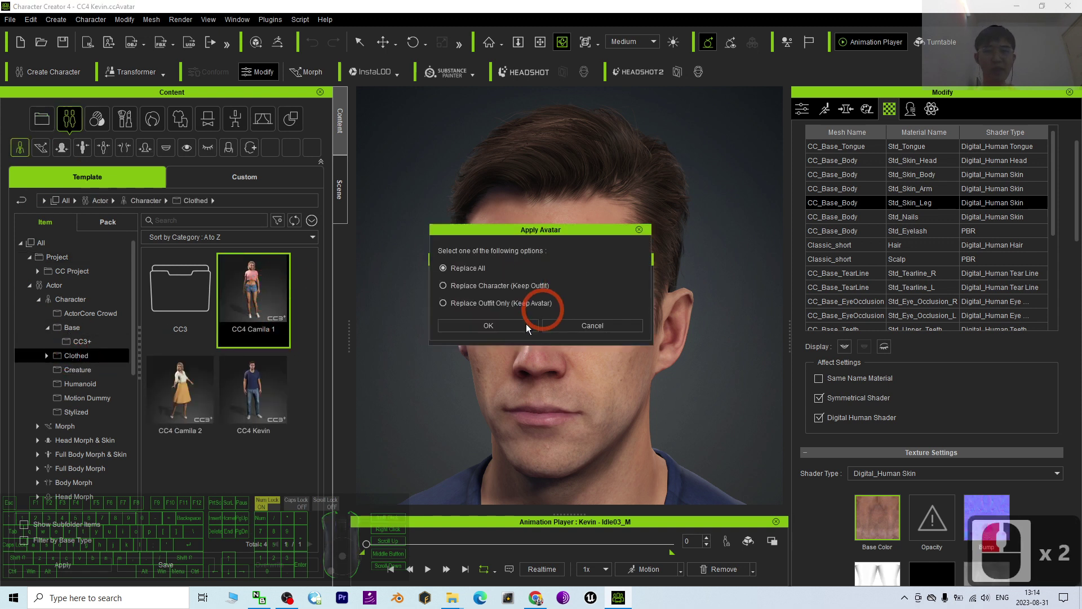
- Replace the whole avatar with Camila 1 and close the leftover File Explorer window
left_click(477, 333)
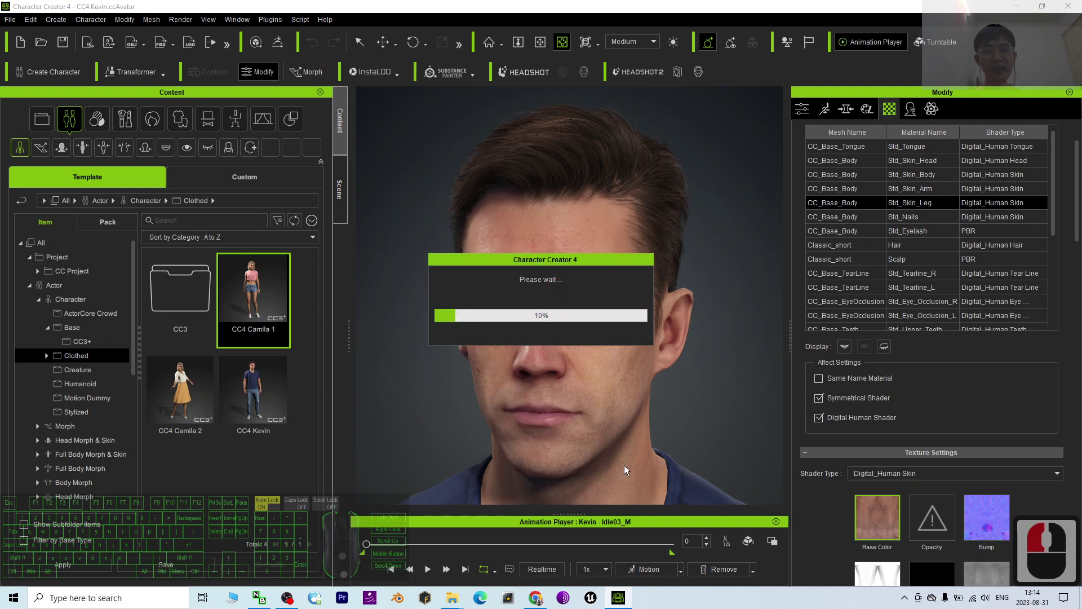
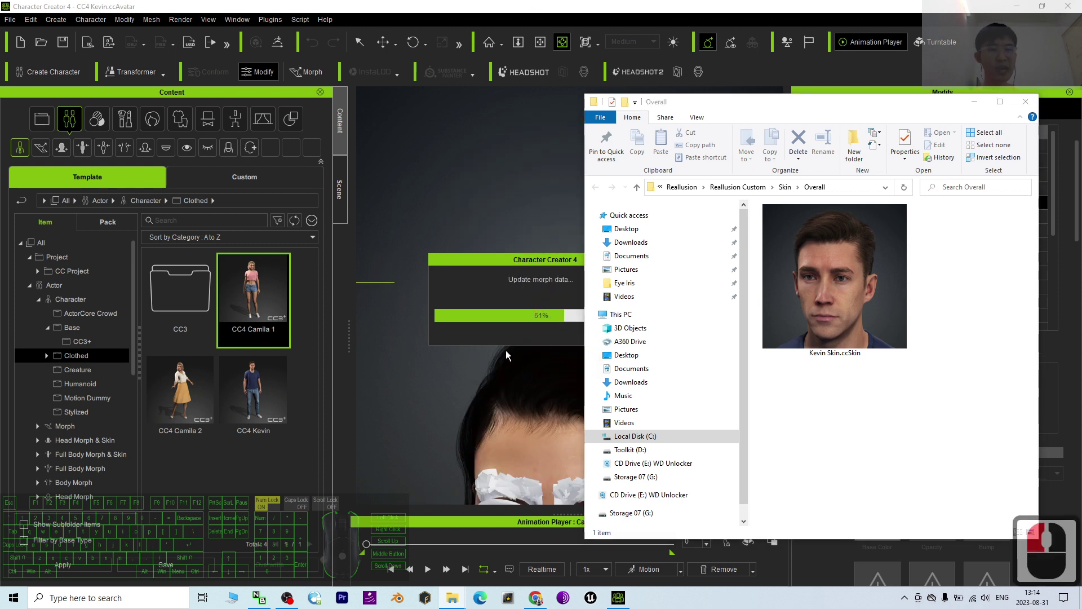
left_click(300, 69)
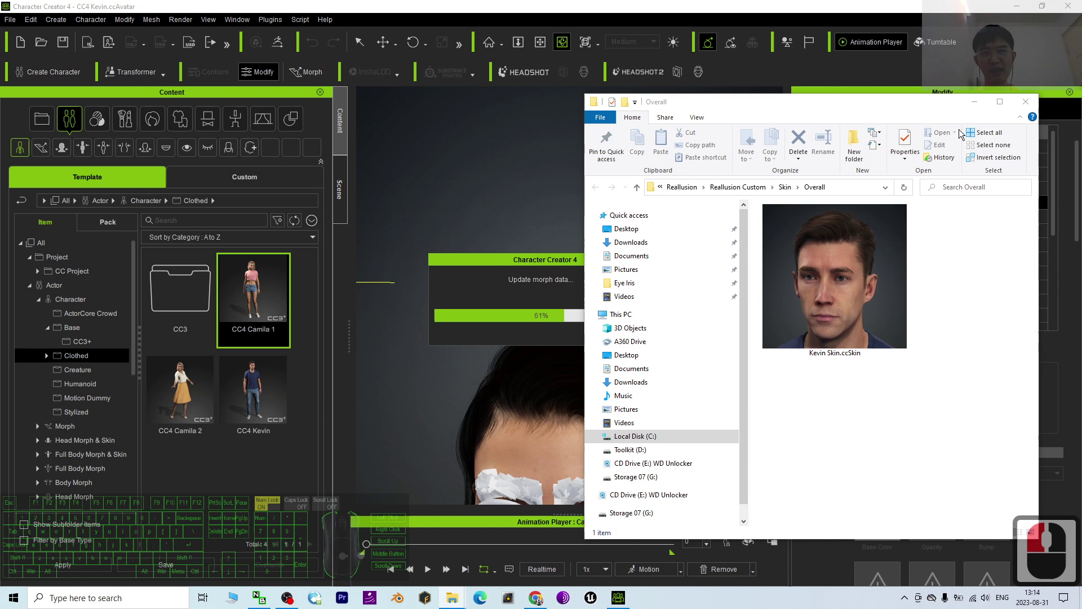
left_click(972, 104)
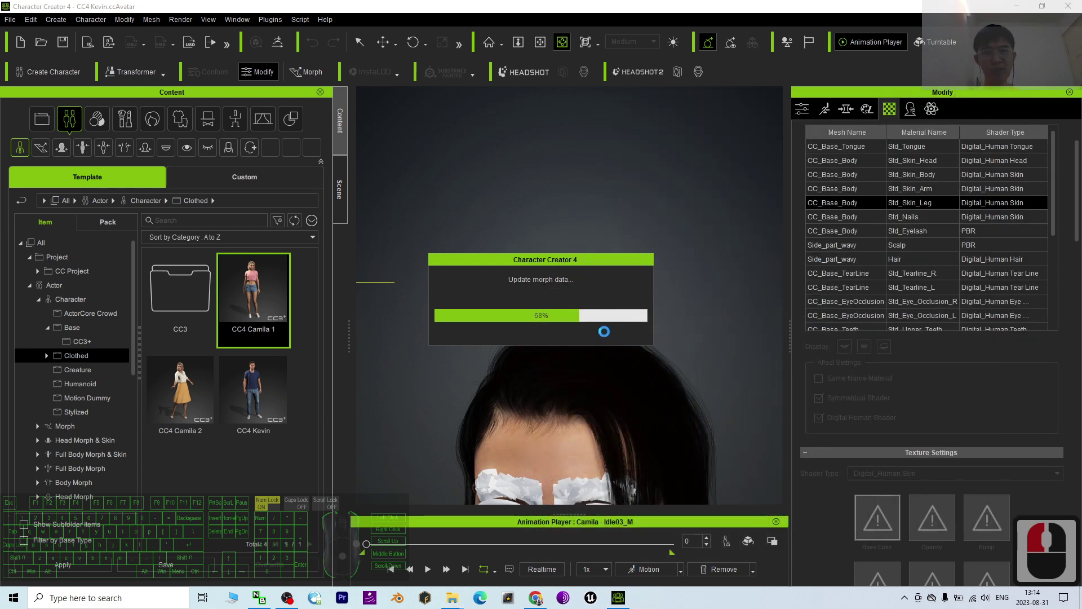
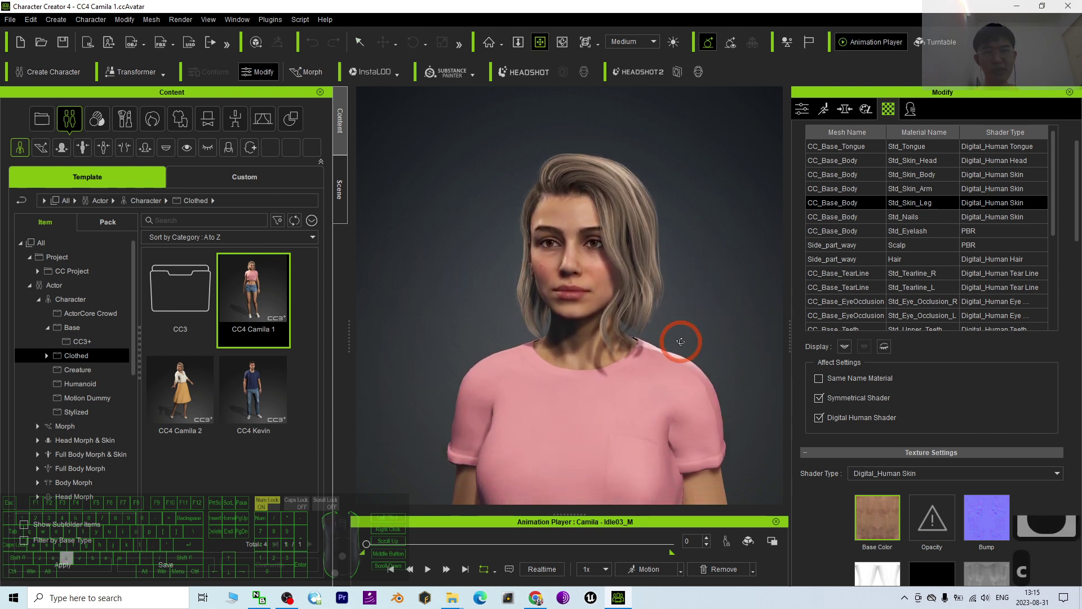
- Reframe the 3D viewport around the loaded Camila
left_click(711, 356)
scroll("down", 3)
key("x")
left_click(697, 400)
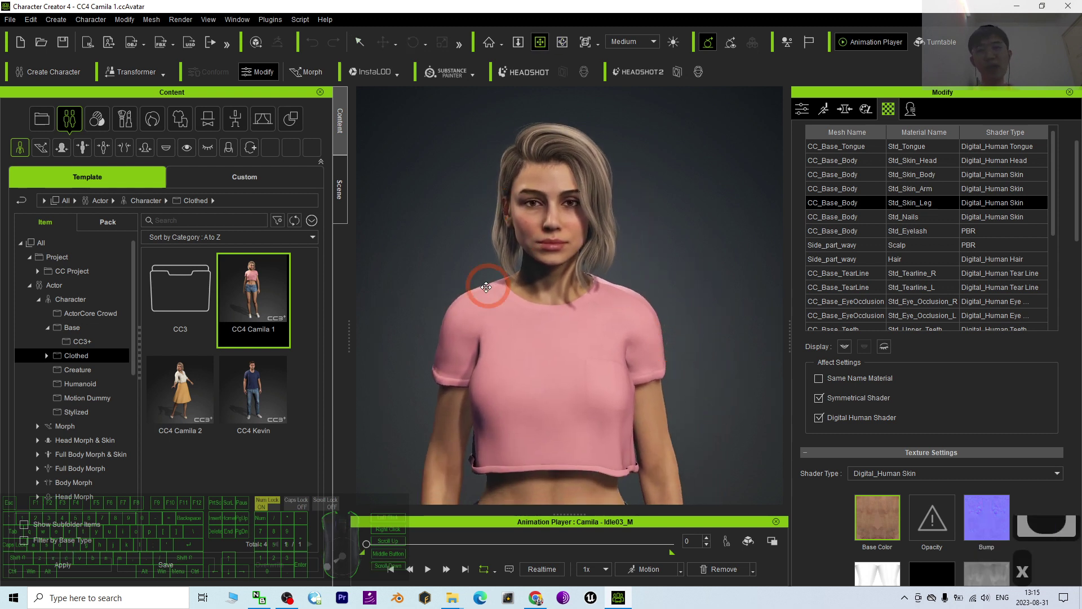
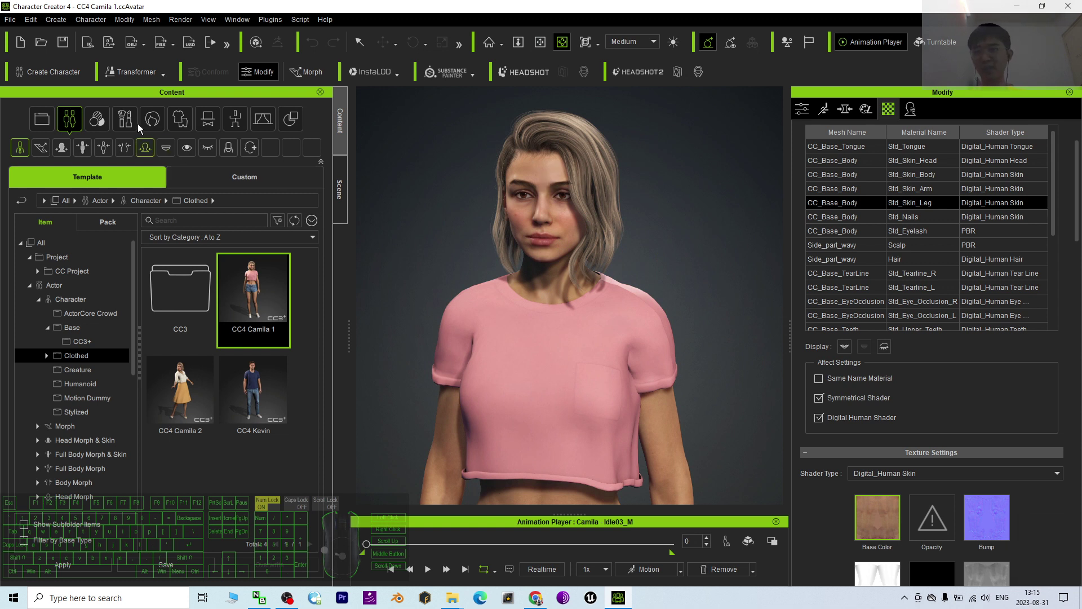
- Browse the Custom Skin library into the Overall folder beside Kevin Skin
left_click(109, 126)
left_click_drag(305, 182, 103, 129)
left_click(267, 177)
left_click(270, 183)
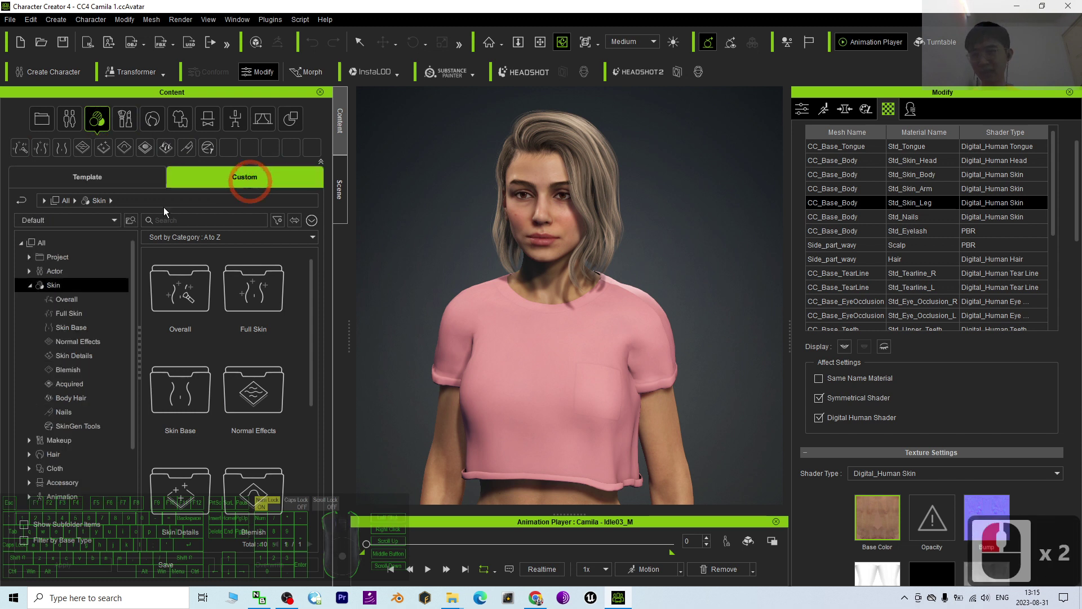
left_click(66, 293)
double_click(179, 310)
- Save Camila's skin as a custom Skin/Overall asset named Camila Skin
left_click(183, 574)
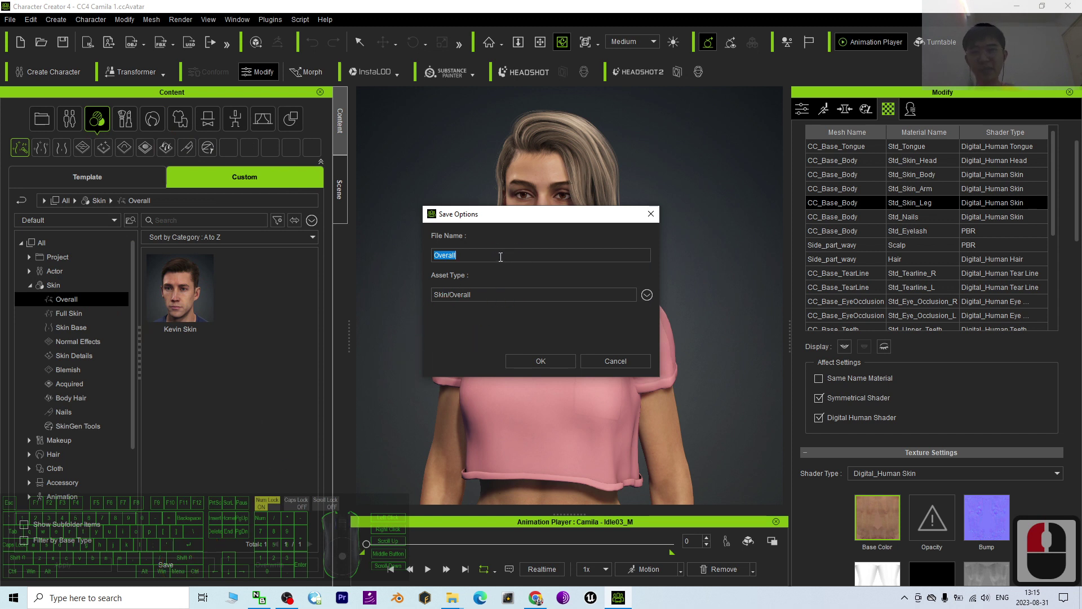
key("space")
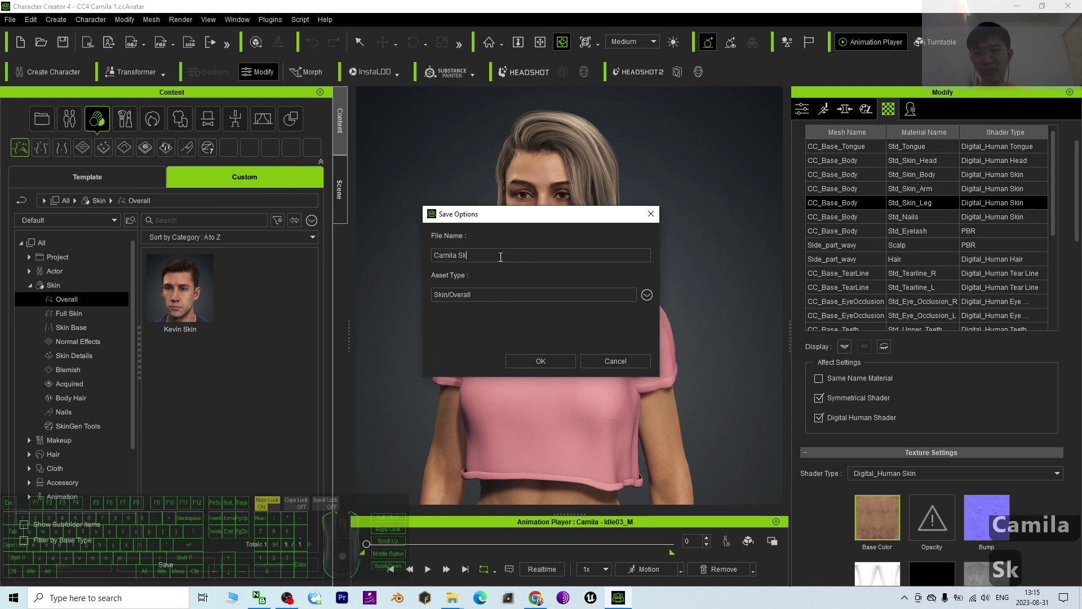
left_click(533, 369)
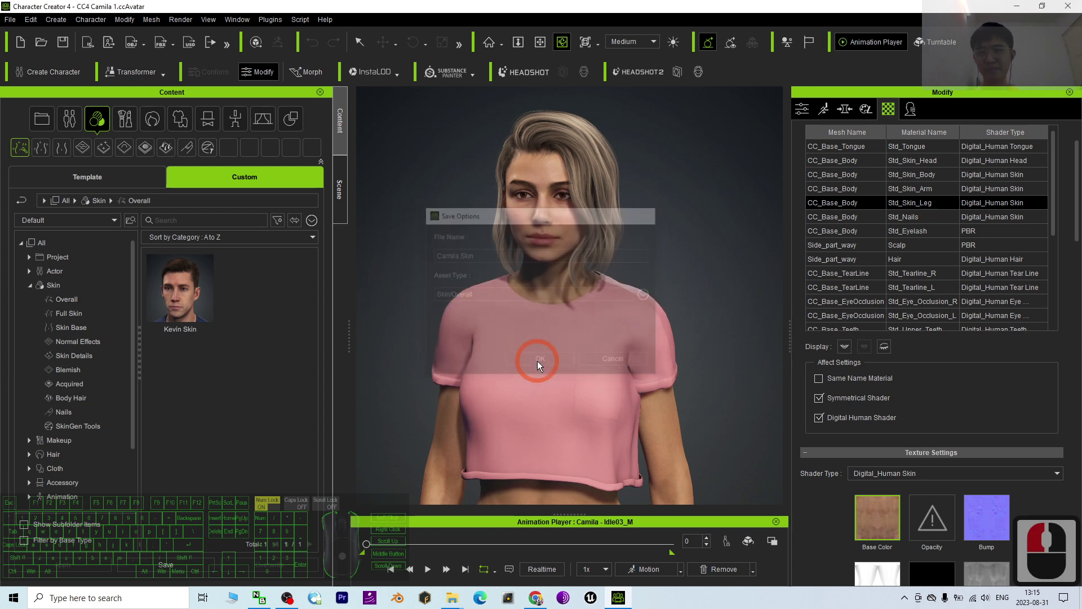
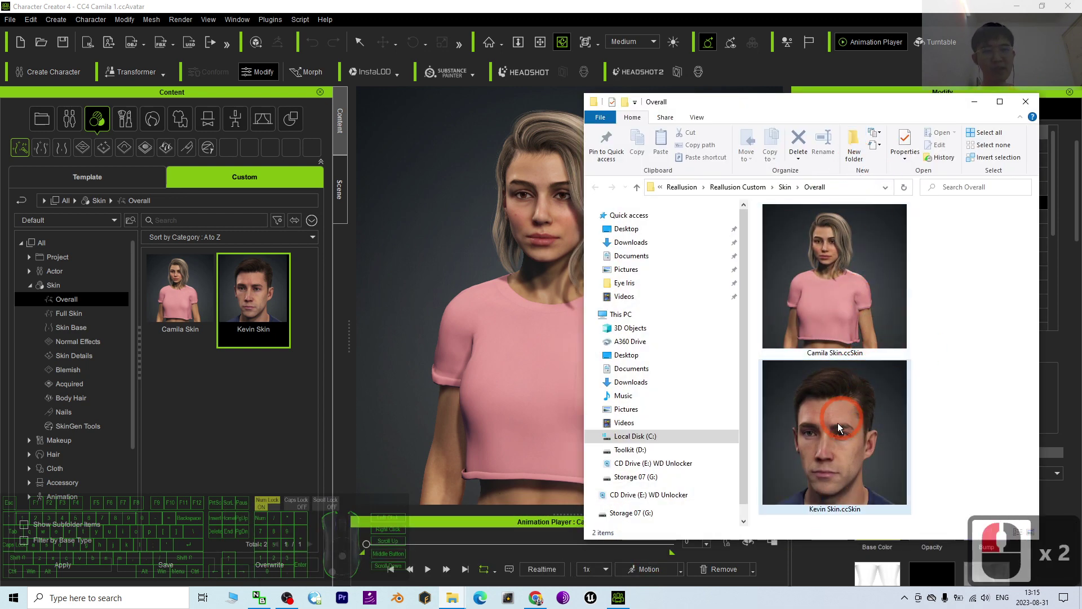
- Drop Kevin Skin.ccSkin onto Camila and apply it with material and shader options kept checked
left_click_drag(832, 472, 547, 230)
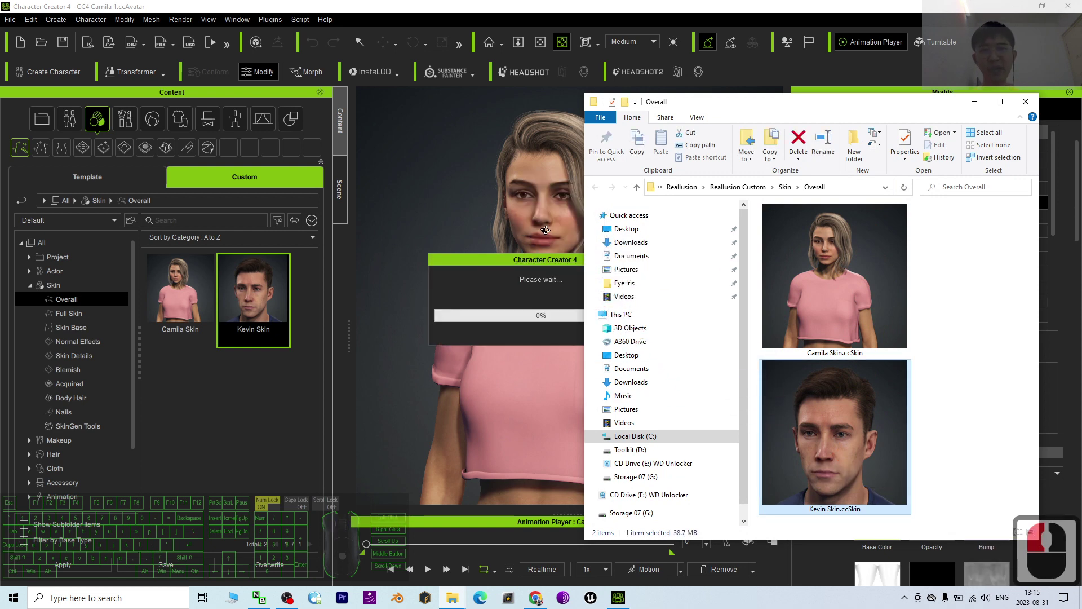
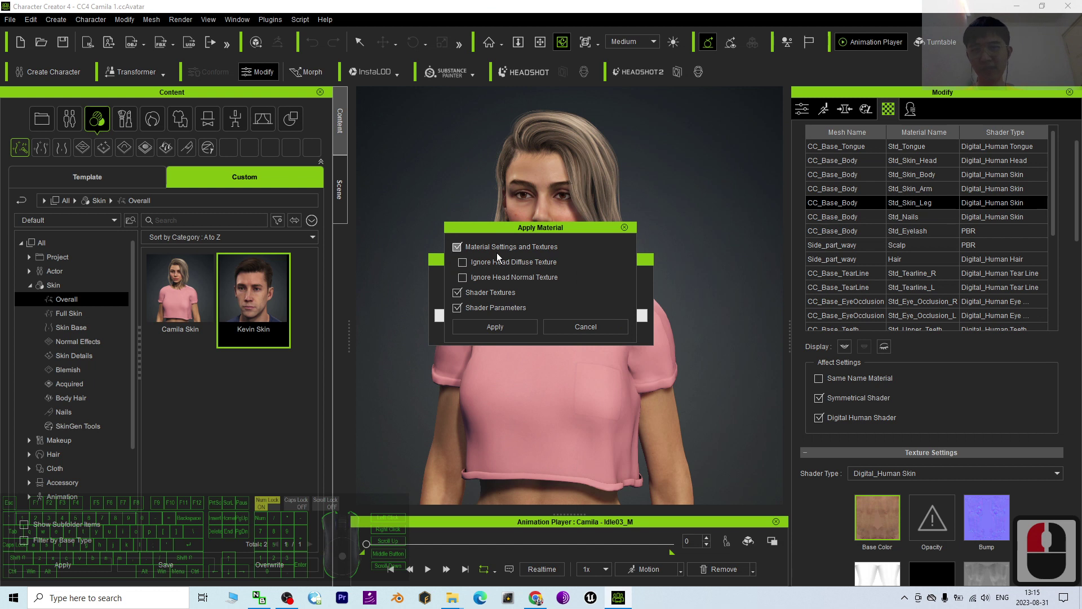
left_click_drag(484, 321, 446, 292)
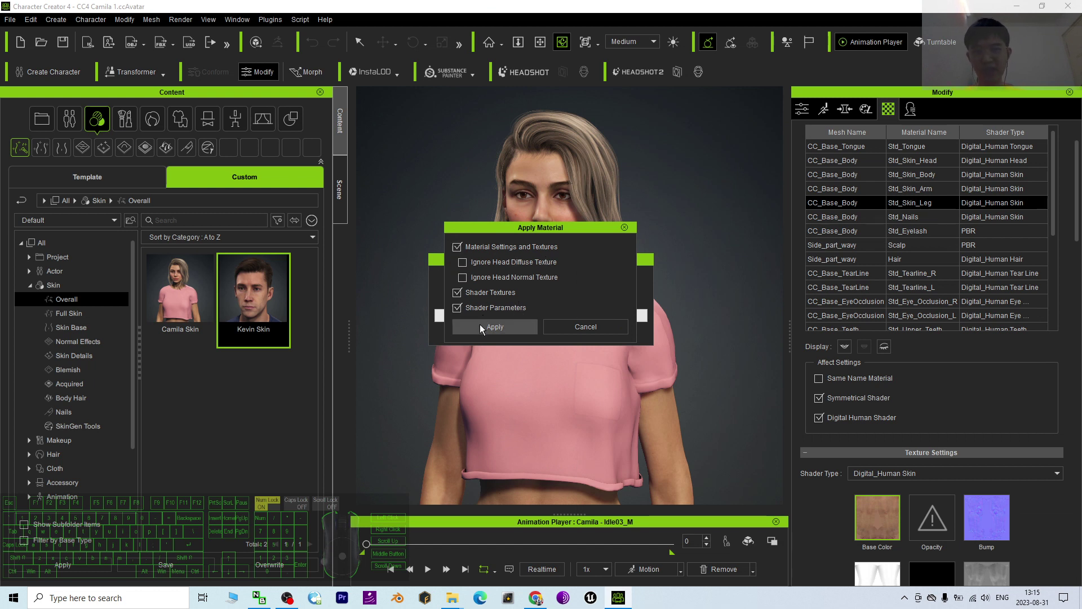
left_click(483, 334)
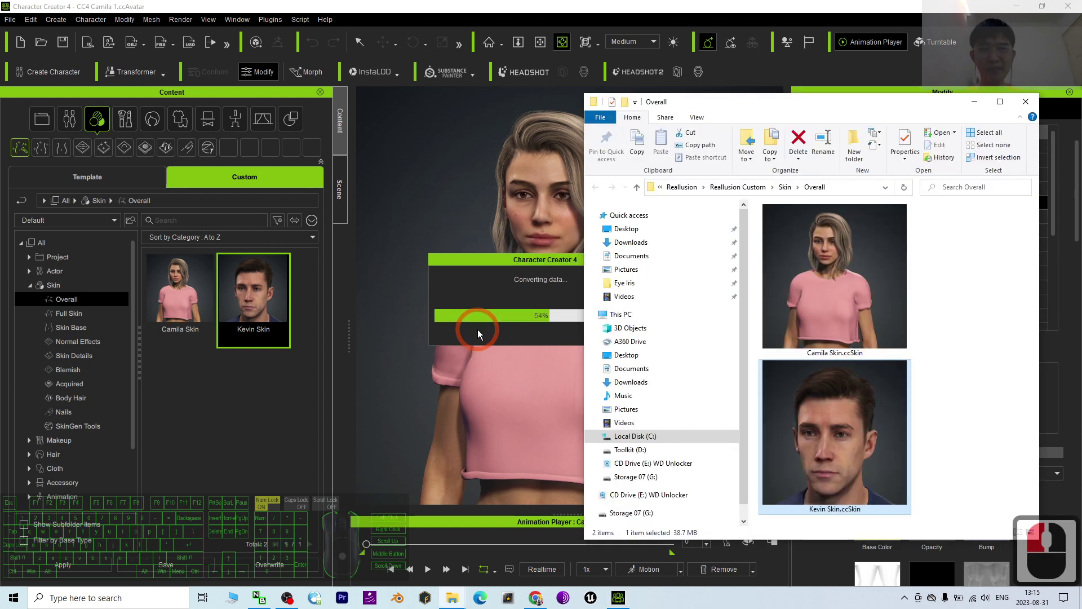
left_click(530, 4)
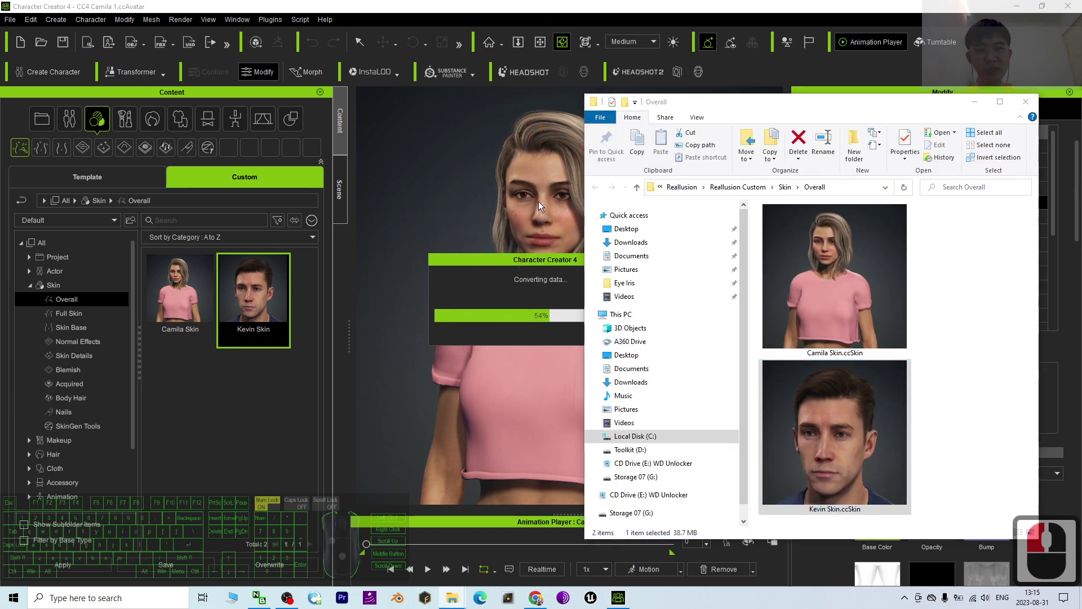
- Zoom in on Camila's face to inspect Kevin's rugged skin textures, then zoom back out
left_click_drag(539, 202, 652, 198)
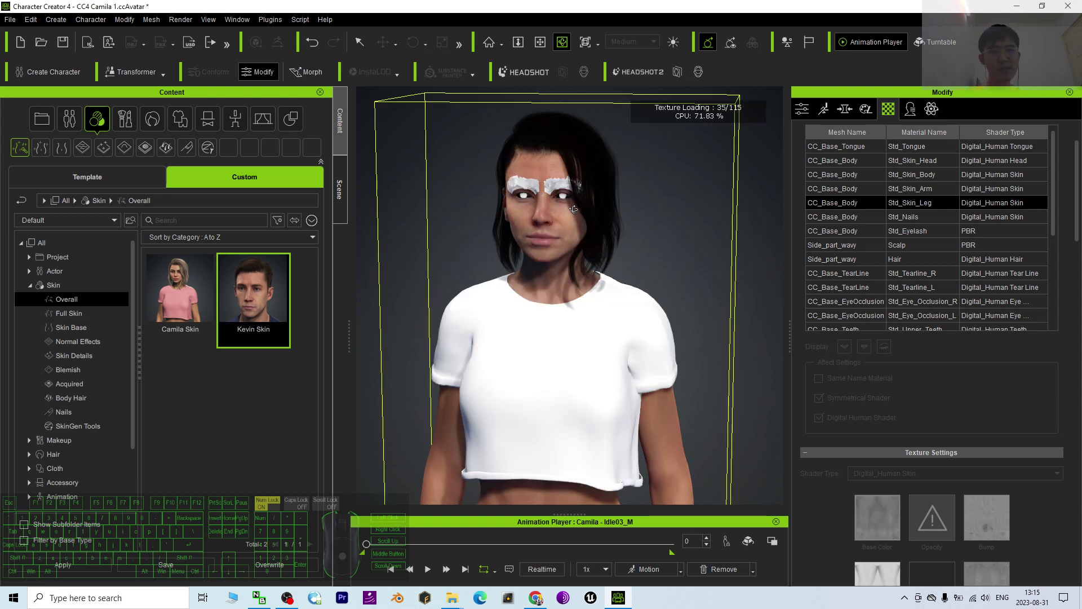
scroll("up", 3)
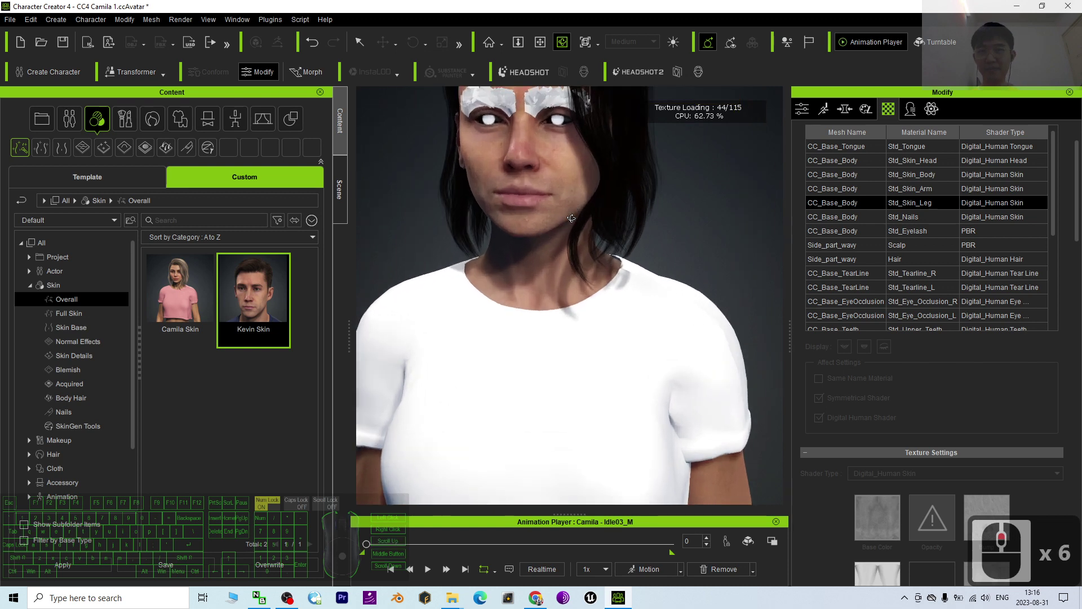
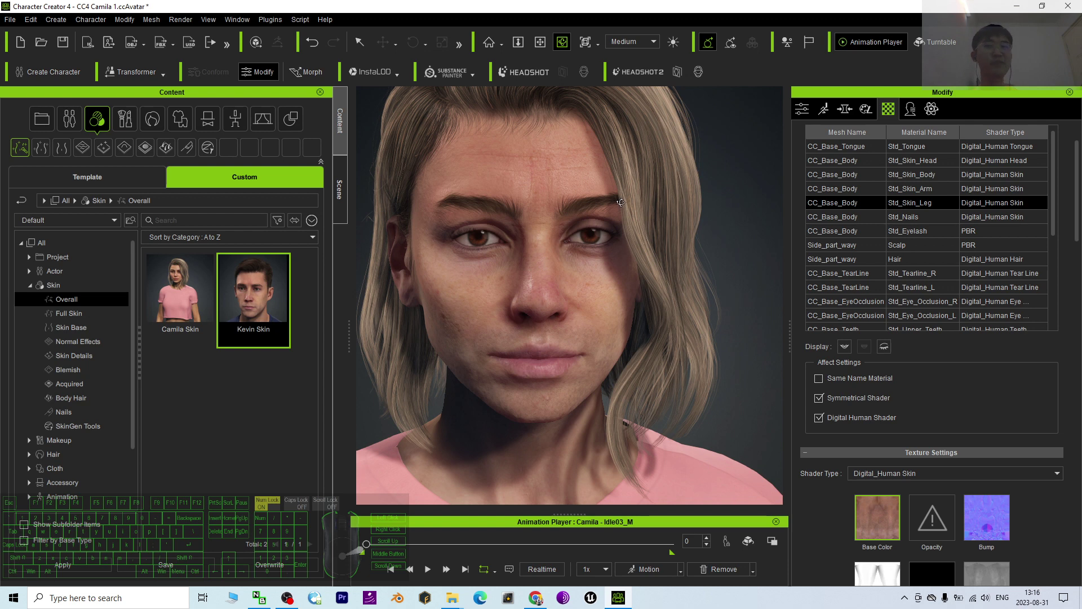
scroll("down", 3)
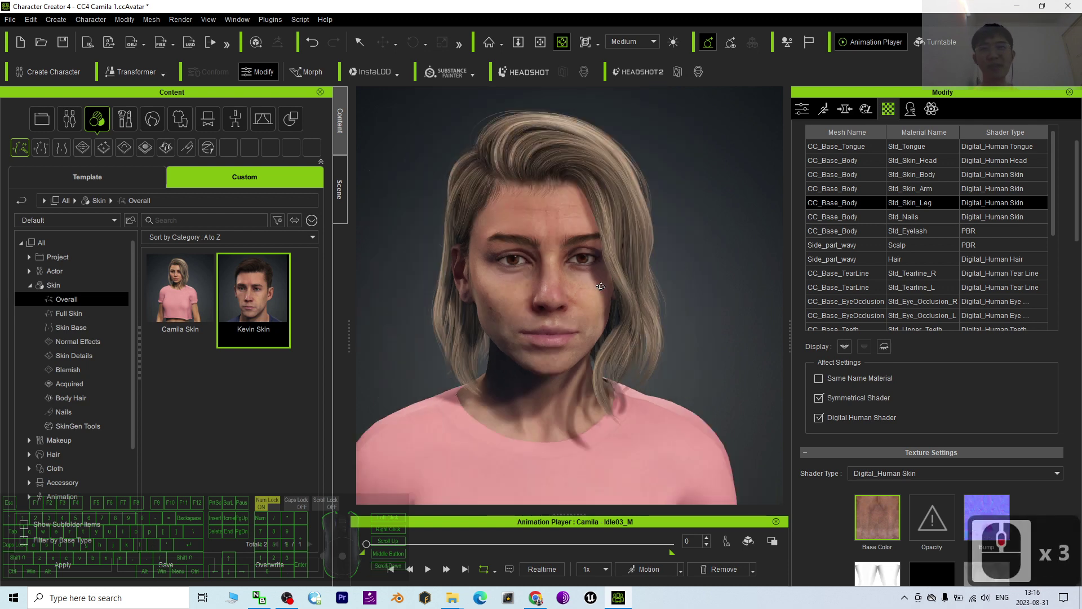
- Bring up the Headshot 2 tool and orbit around Camila's face to review the result
left_click(531, 81)
left_click(651, 79)
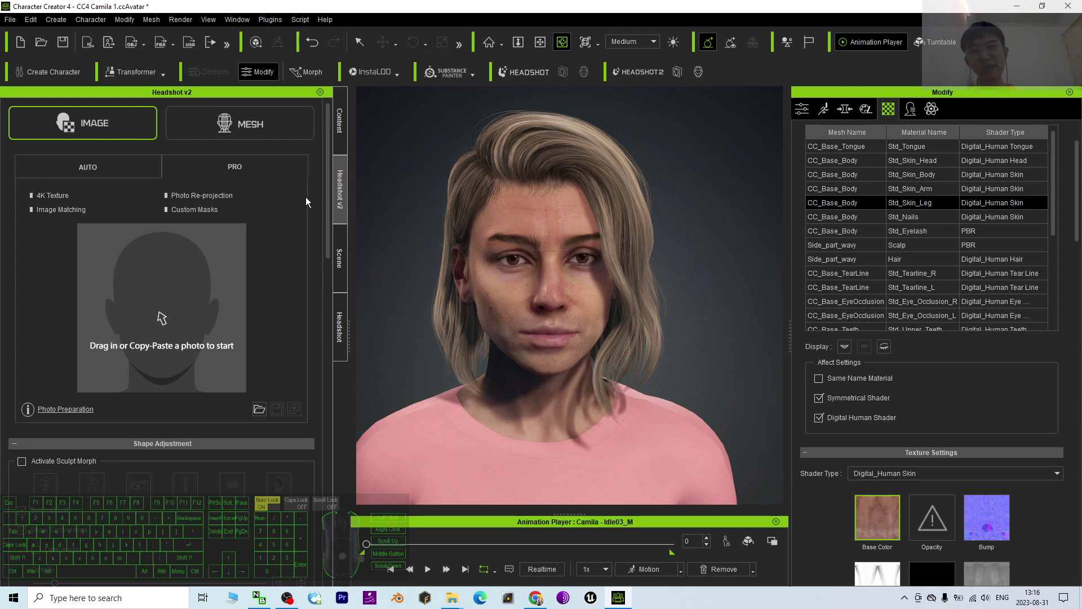
left_click_drag(703, 369, 620, 371)
left_click_drag(490, 386, 590, 393)
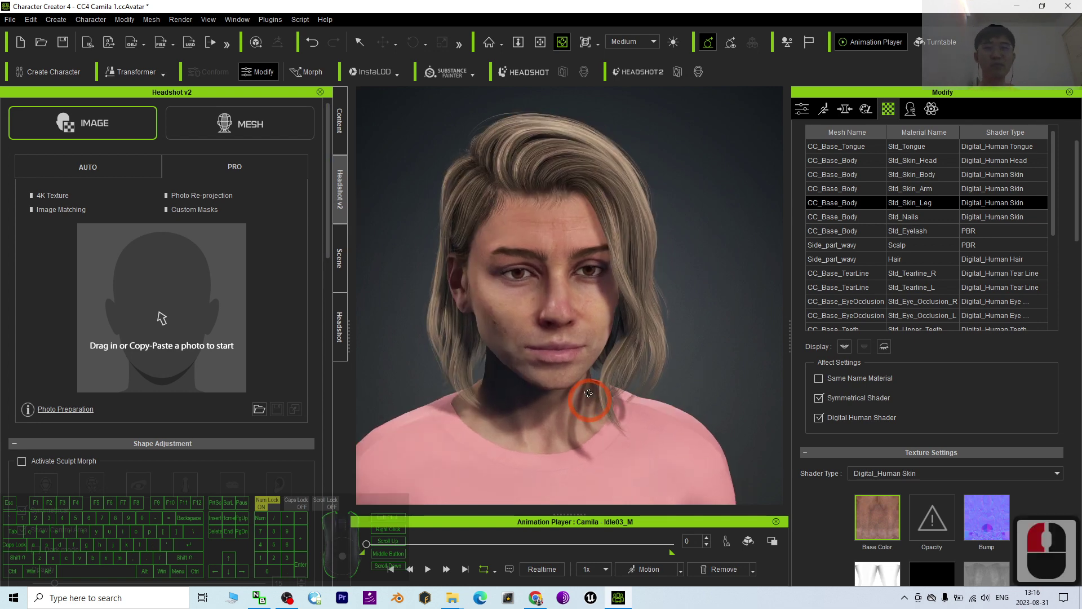
- Return to the Content library and reopen the custom Overall skin folder
left_click(110, 176)
left_click(233, 175)
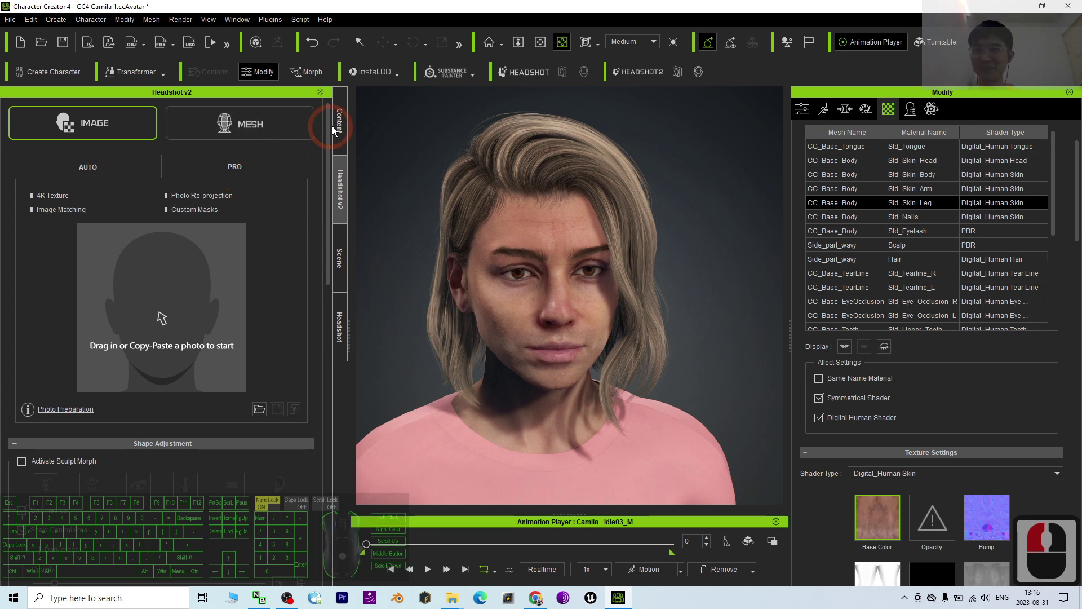
double_click(357, 126)
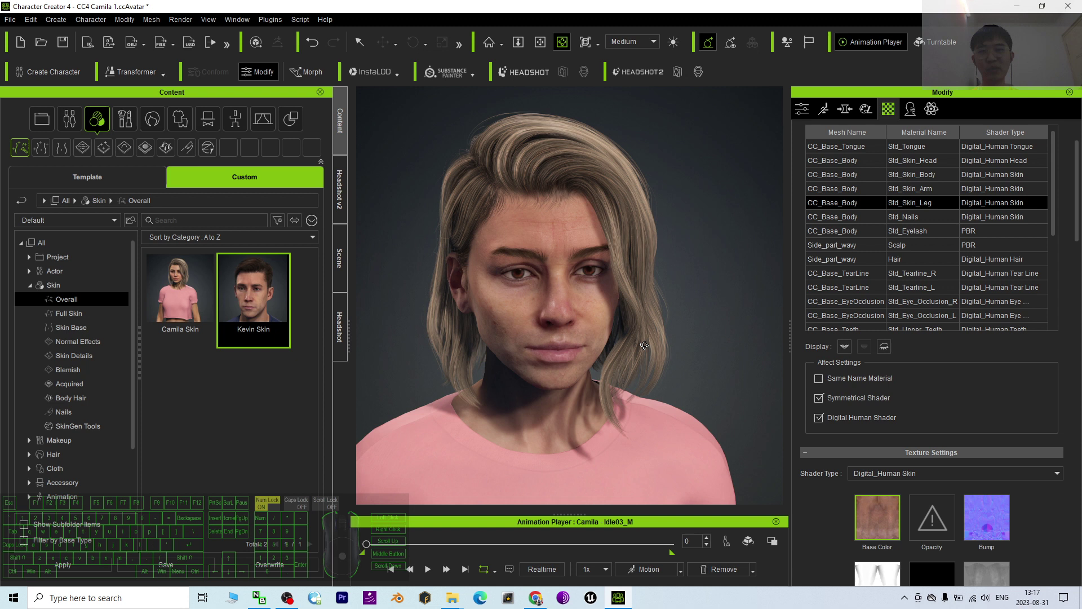
scroll("up", 3)
scroll("down", 3)
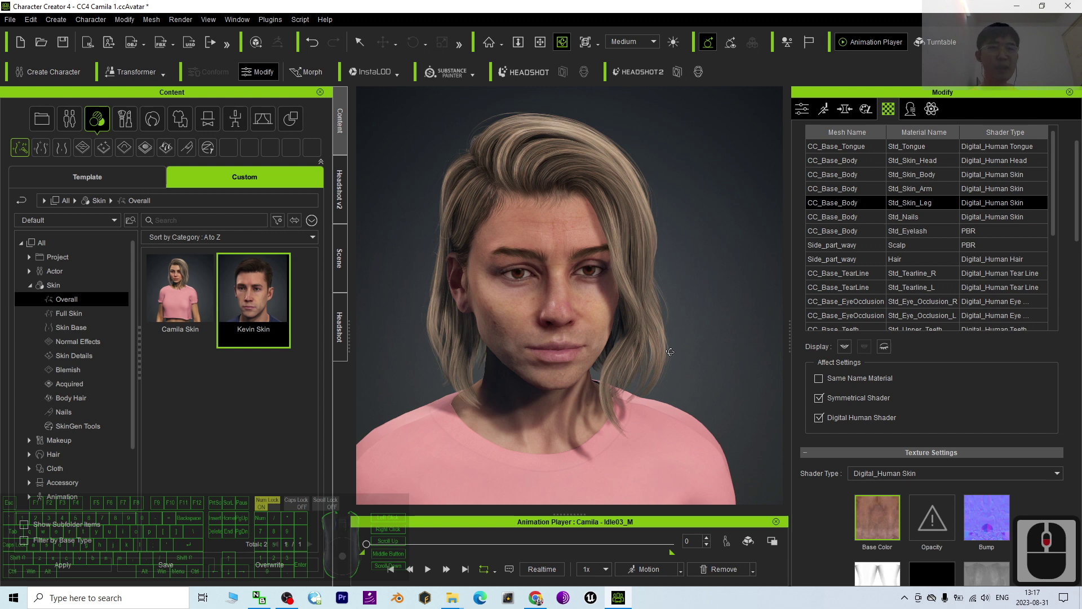
left_click_drag(668, 400, 592, 380)
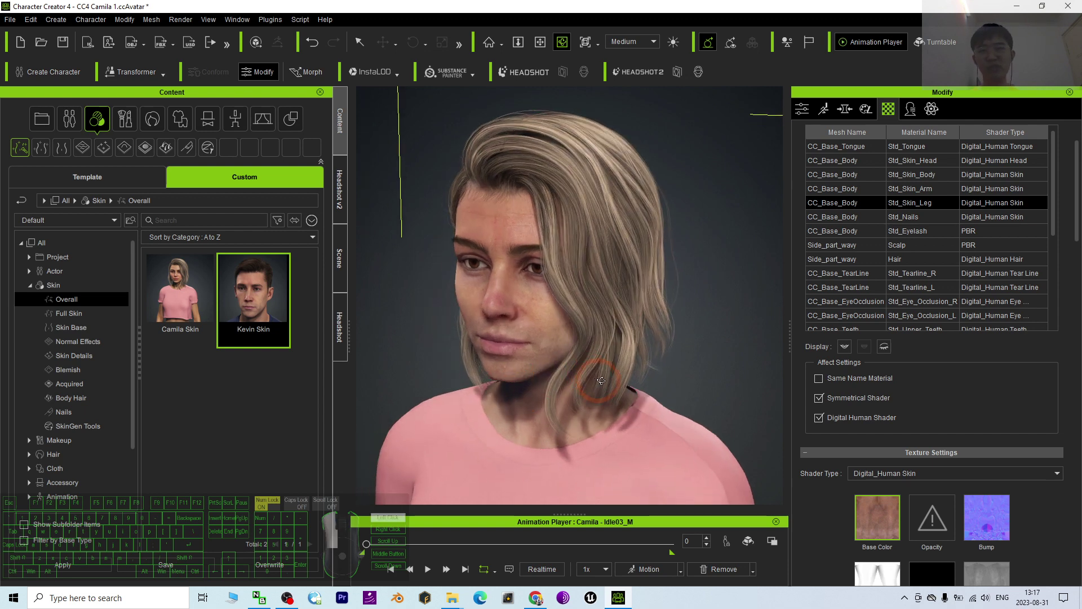
left_click(604, 380)
left_click_drag(543, 561, 450, 289)
scroll("up", 3)
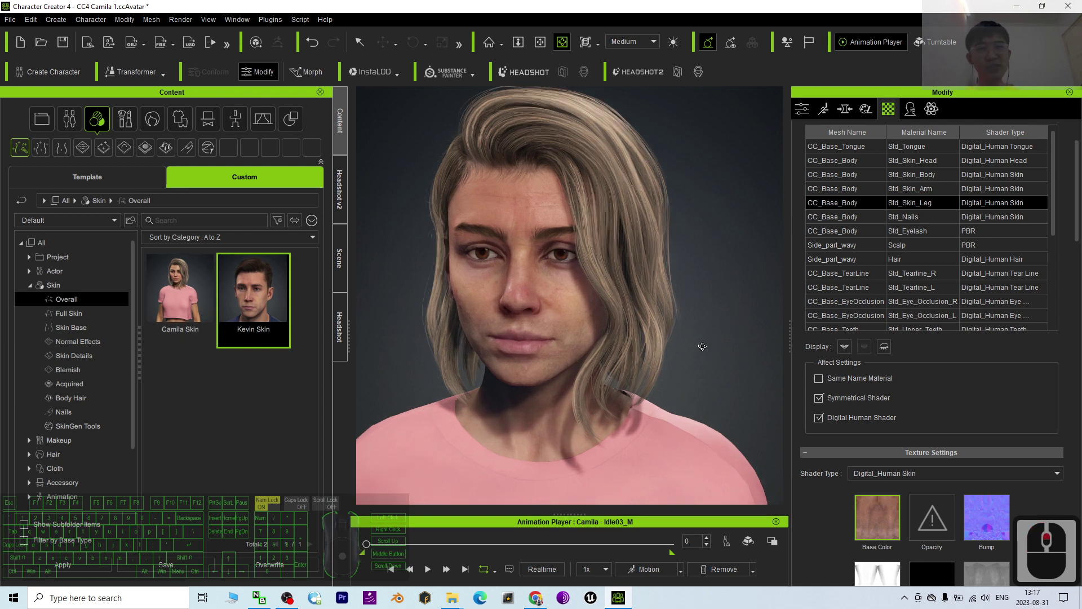
left_click(913, 120)
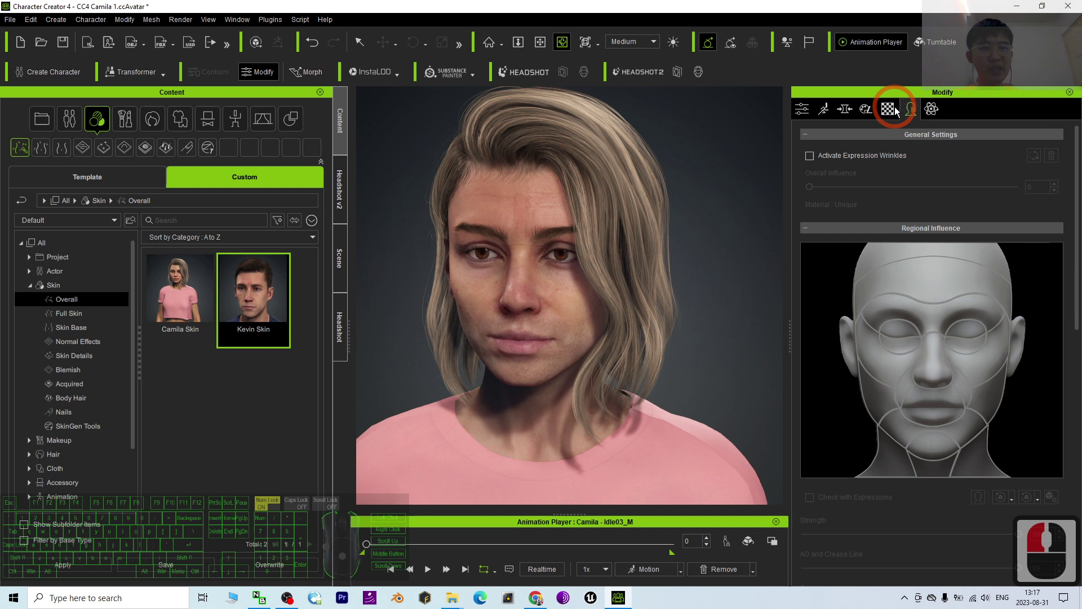